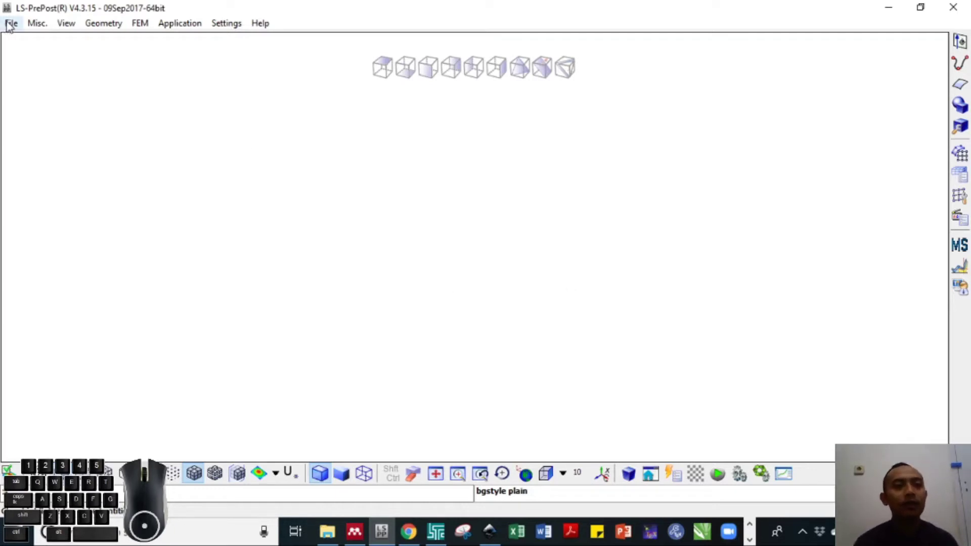
- Browse to Documents\Uji Tarik via File > Open > LS-DYNA Keyword File and select Dog_bone.k
left_click(12, 24)
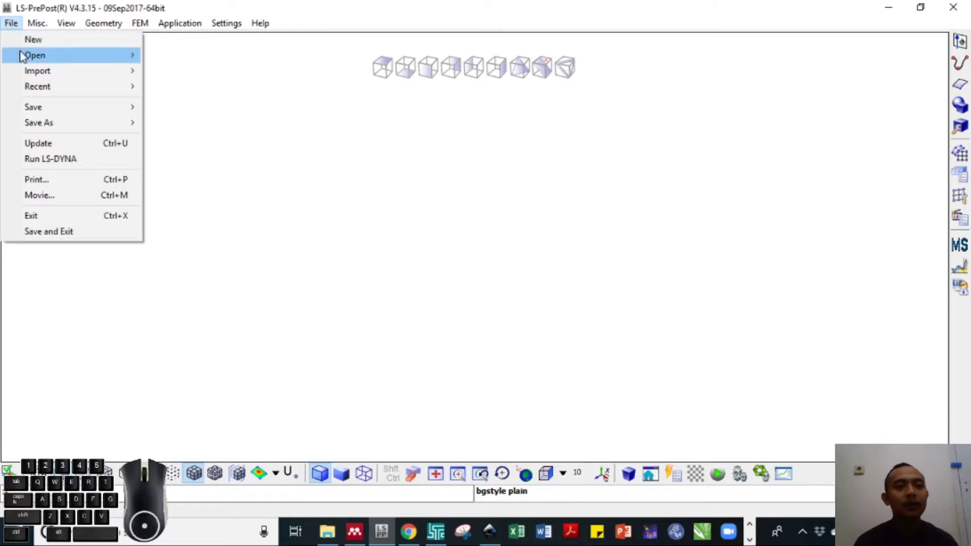
left_click(25, 55)
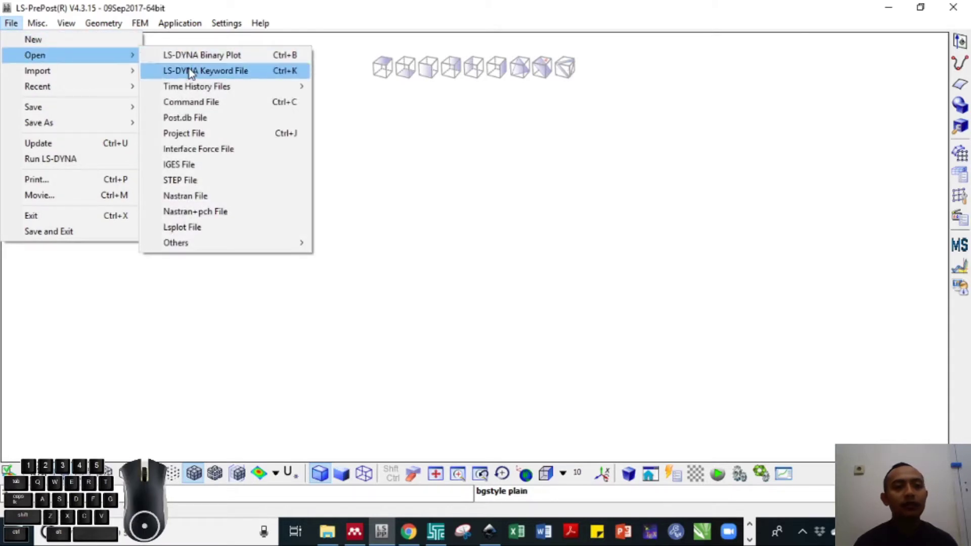
left_click(194, 72)
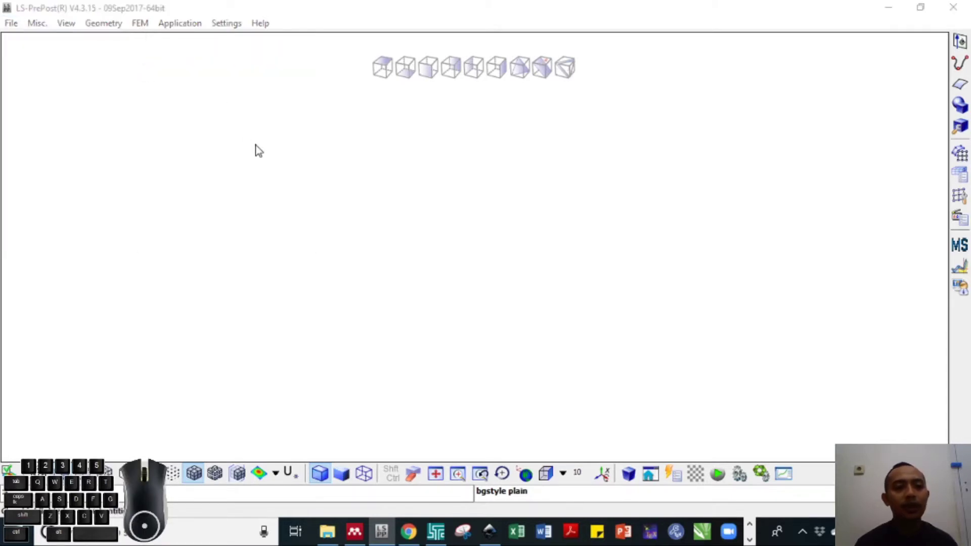
left_click(248, 151)
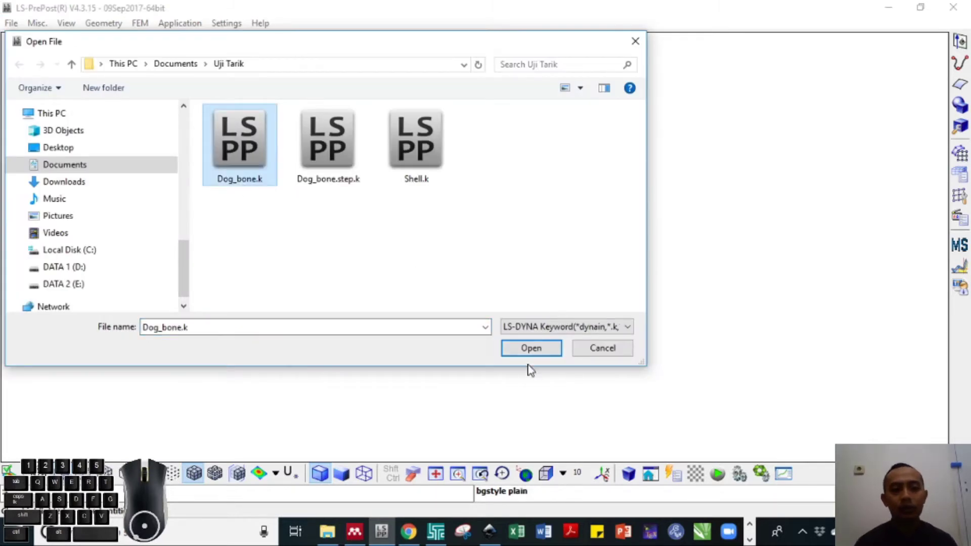
- Load Dog_bone.k and inspect the flat shell dog-bone mesh in isometric view
left_click(527, 353)
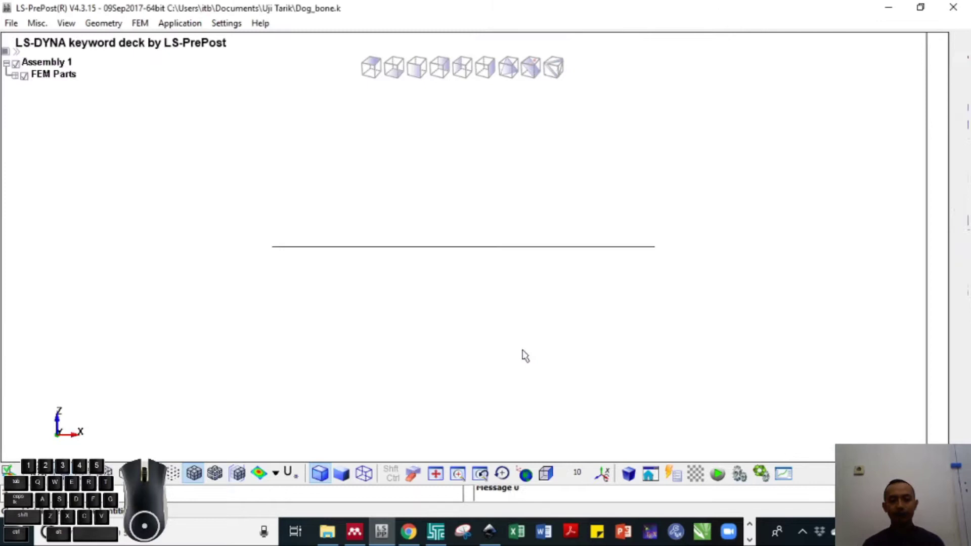
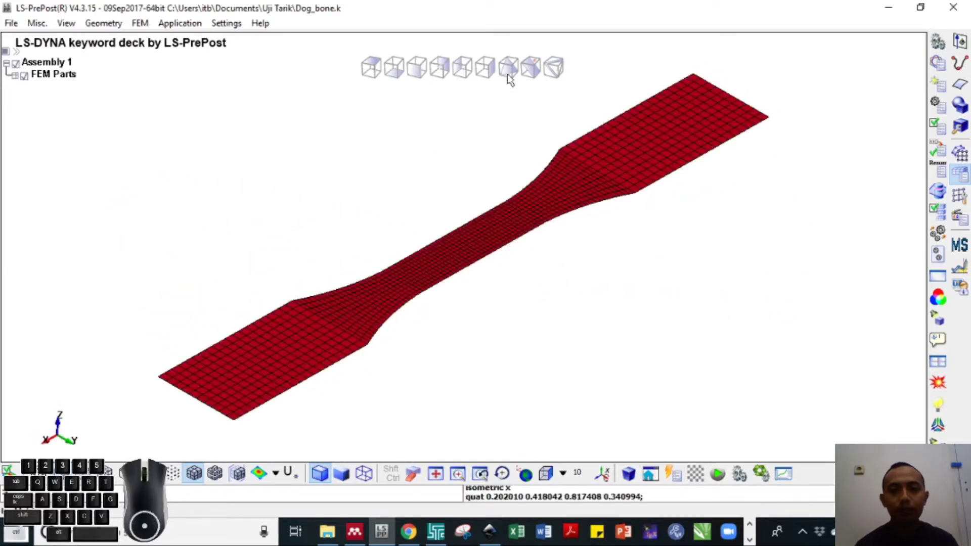
left_click_drag(604, 279, 345, 119)
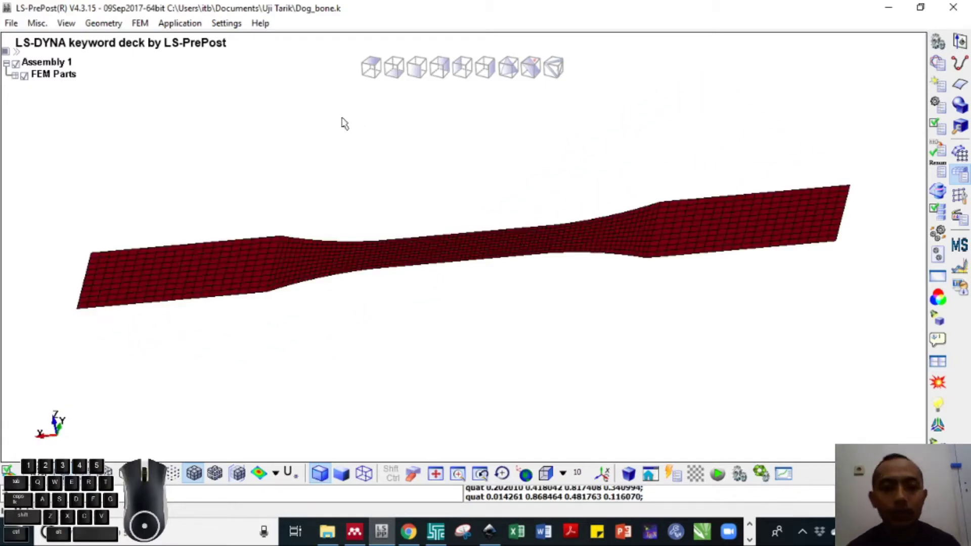
left_click(509, 69)
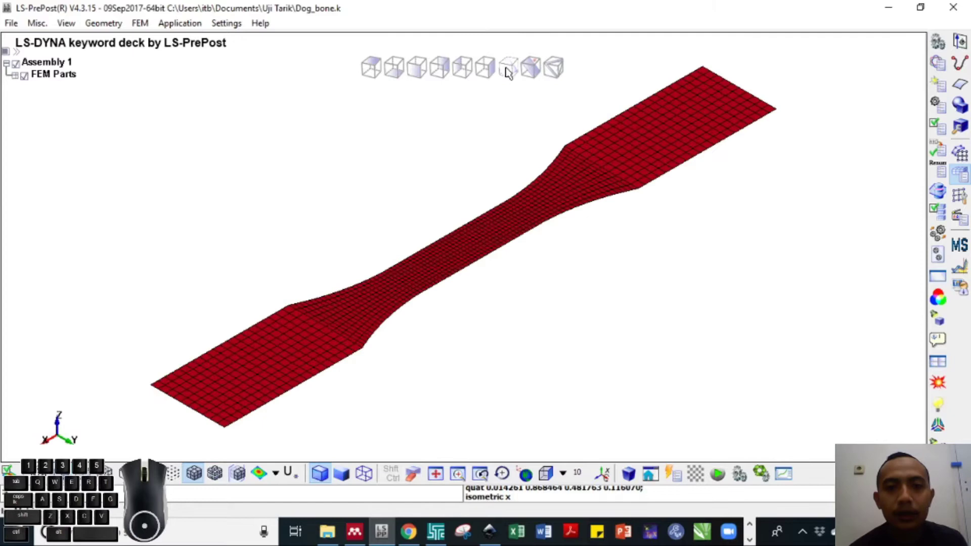
left_click_drag(446, 195, 460, 206)
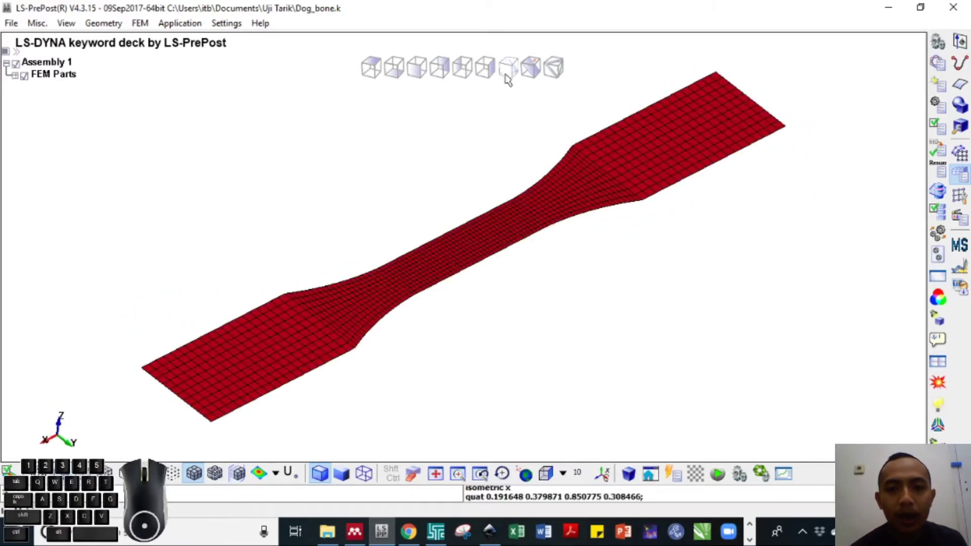
left_click(508, 71)
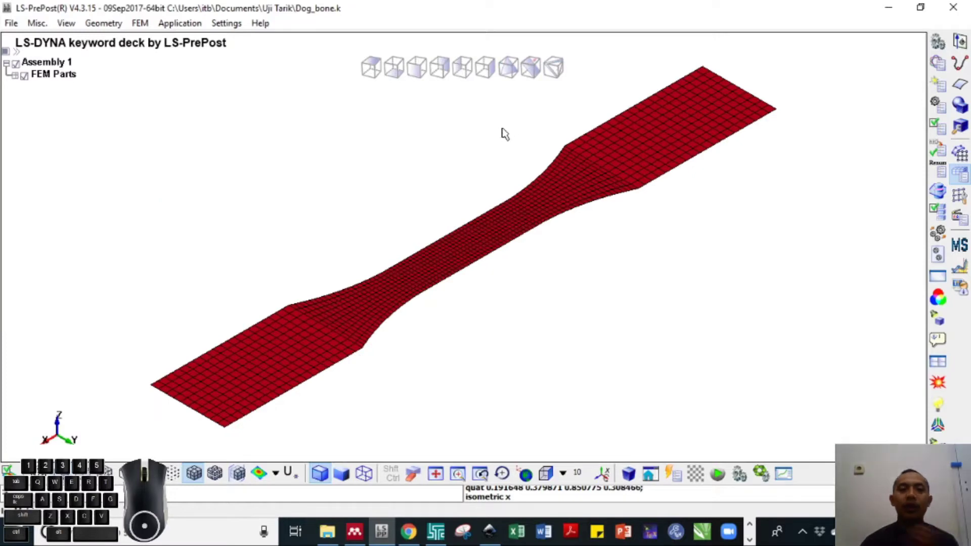
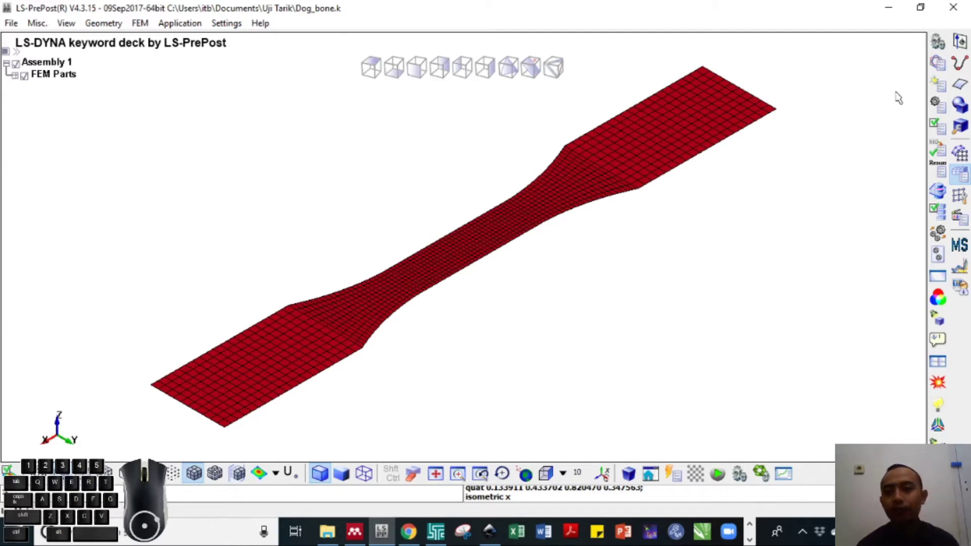
left_click(964, 156)
- Start Element Generation from the Mesh tools and switch it to Solid elements
right_click(964, 156)
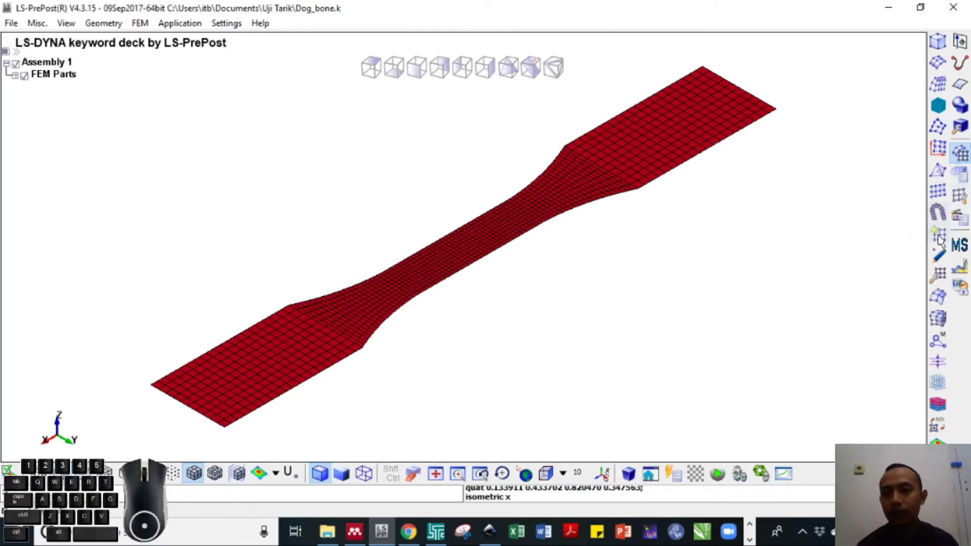
left_click(942, 237)
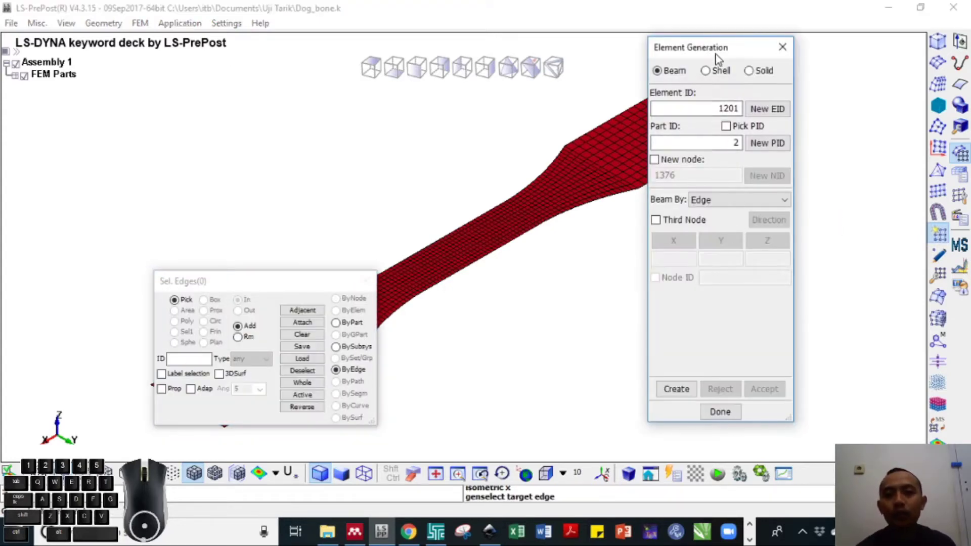
left_click_drag(720, 46, 878, 74)
left_click(883, 82)
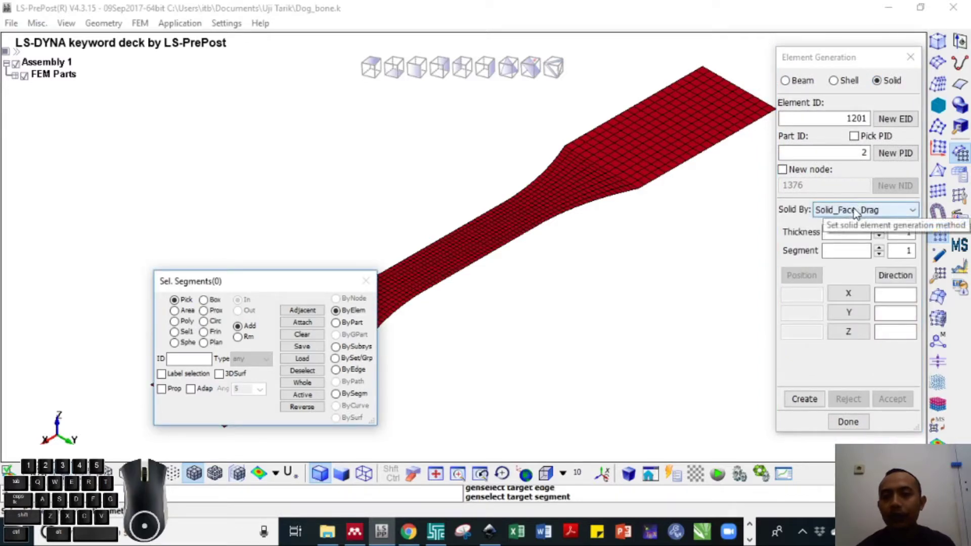
- Browse the Solid By methods, trying Shell_Offset and other shell-based options
left_click(858, 214)
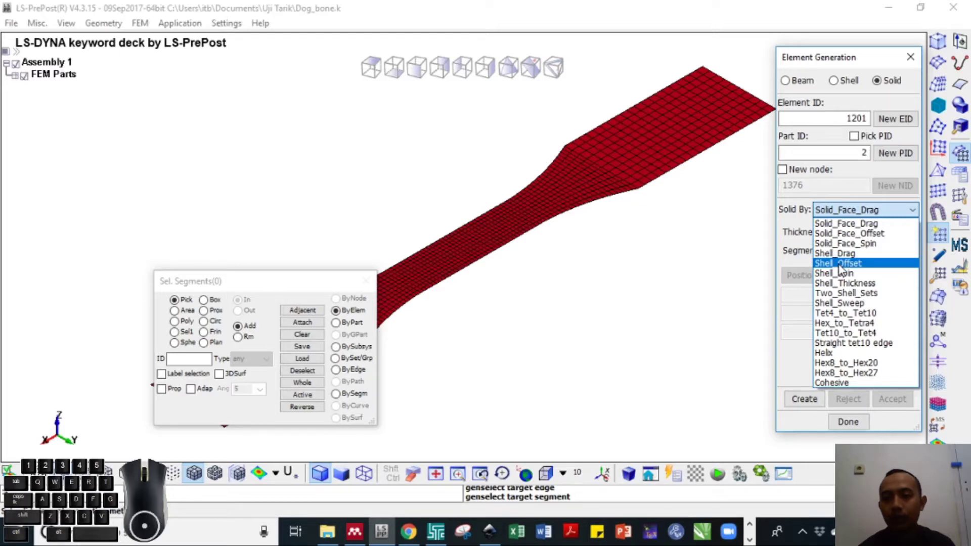
left_click(844, 267)
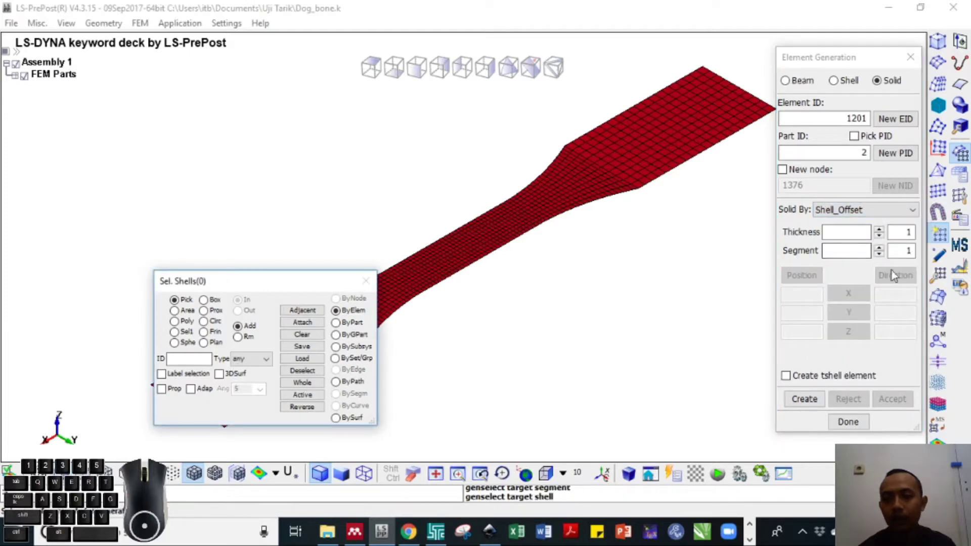
left_click(862, 214)
left_click(851, 253)
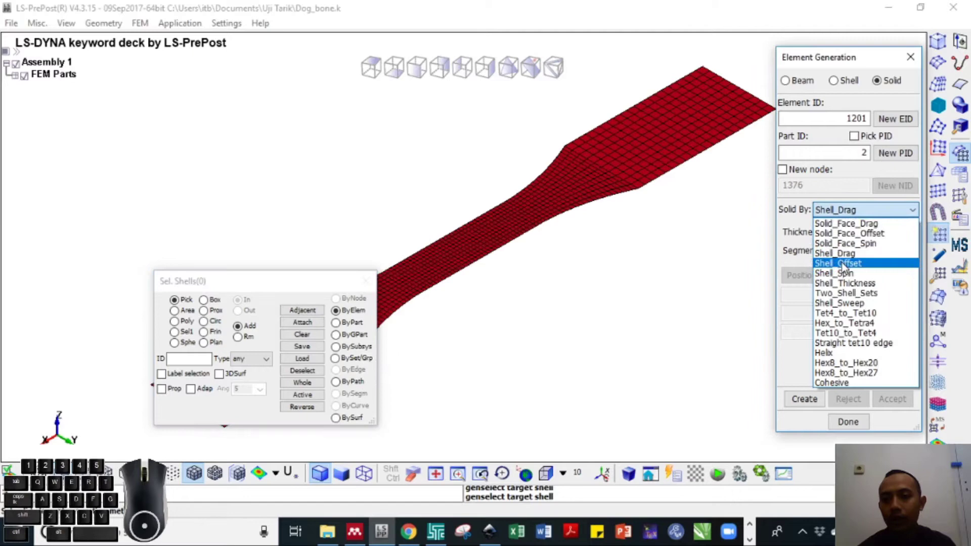
- Preview Shell_Offset solids 1.5 thick in 4 segments, then switch to Shell_Drag along Z
left_click(847, 265)
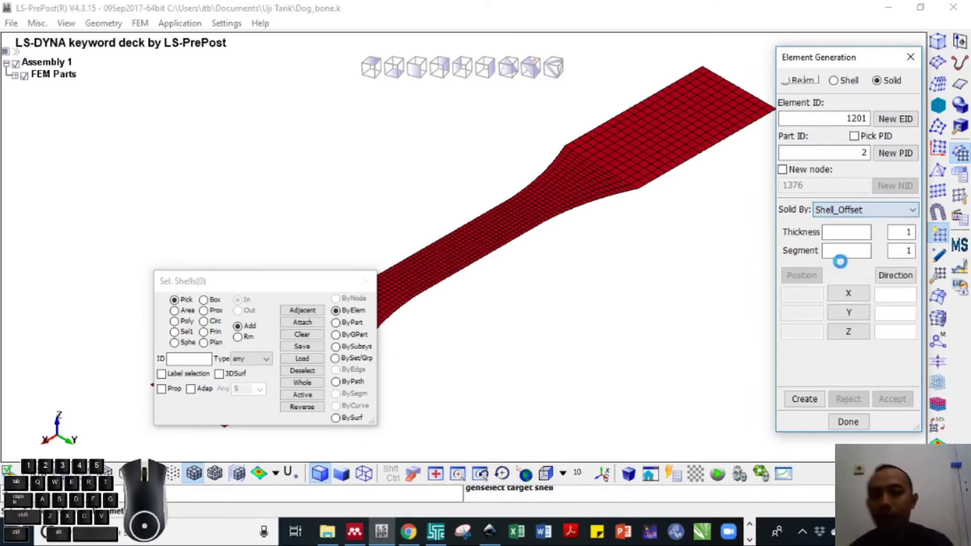
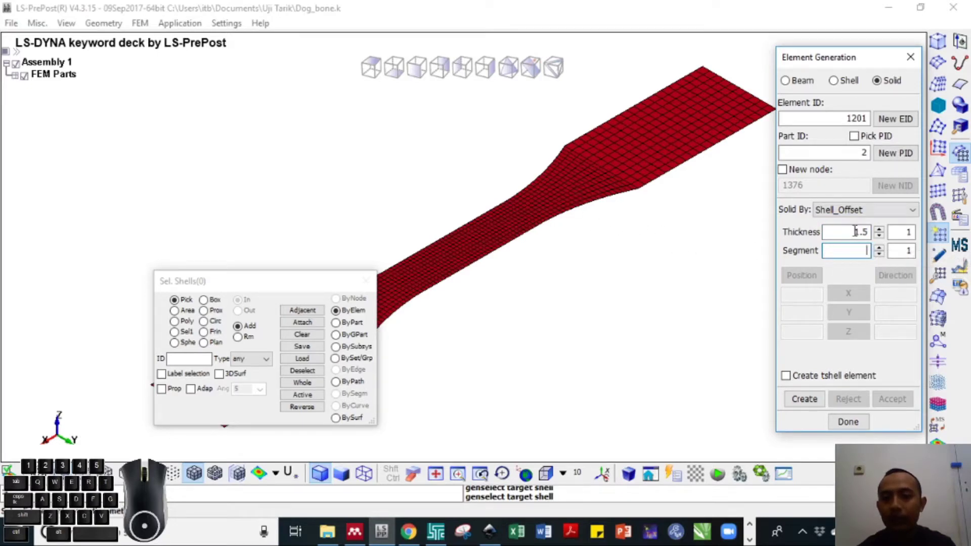
key("4")
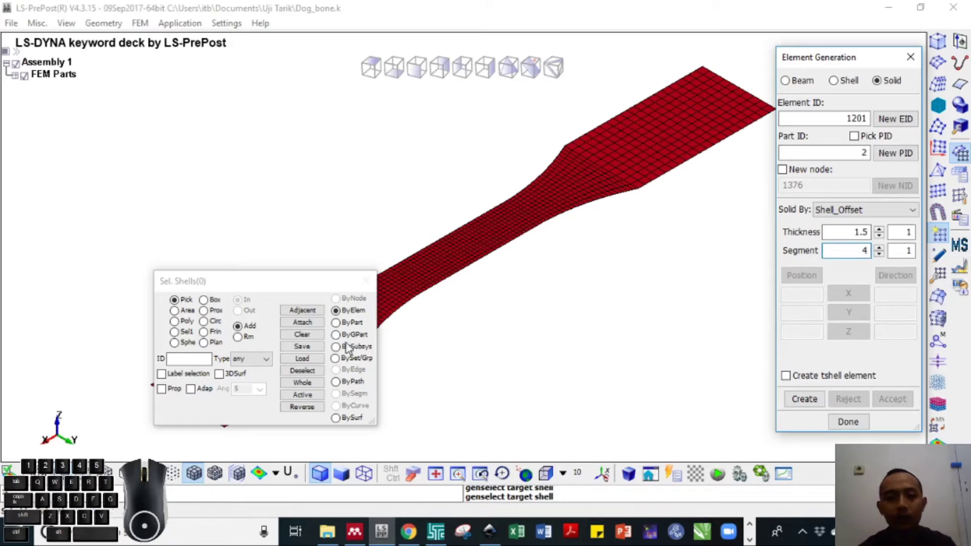
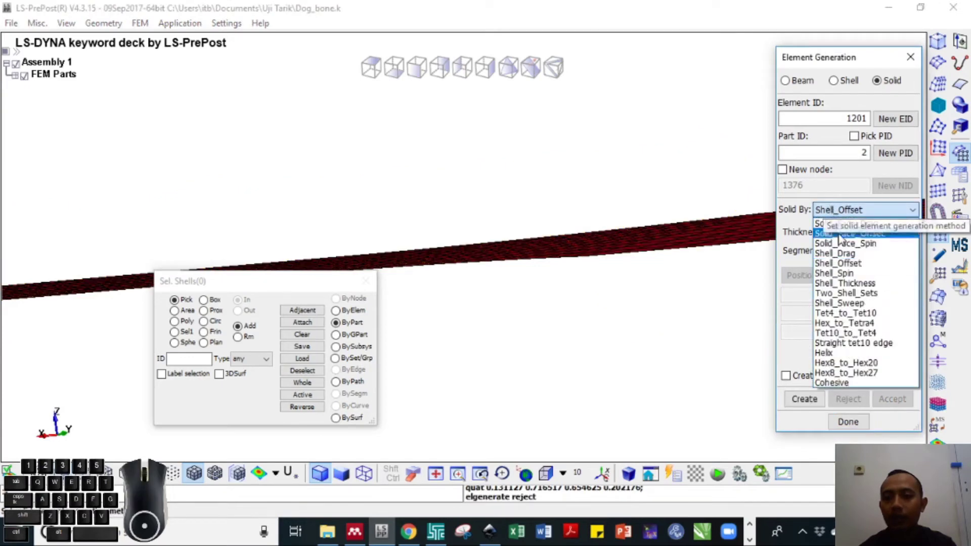
left_click(847, 260)
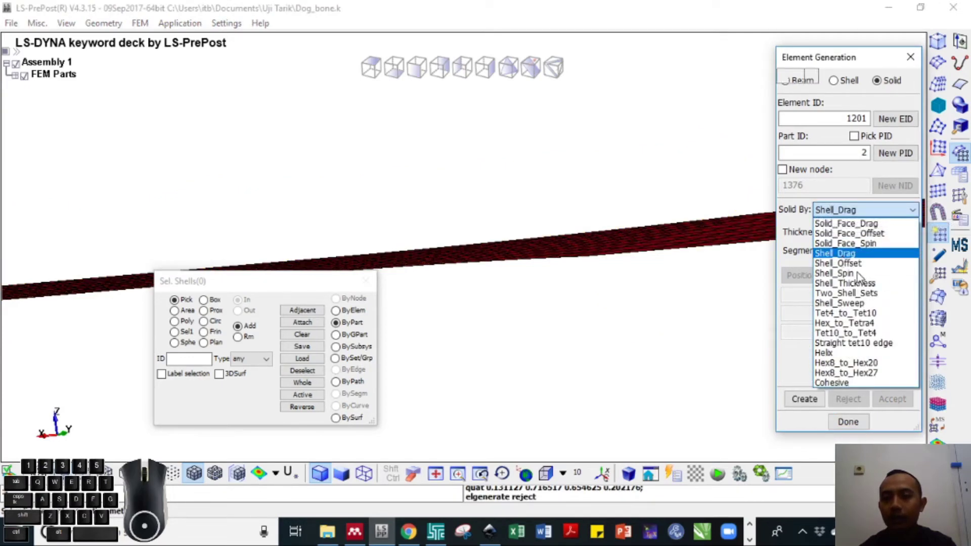
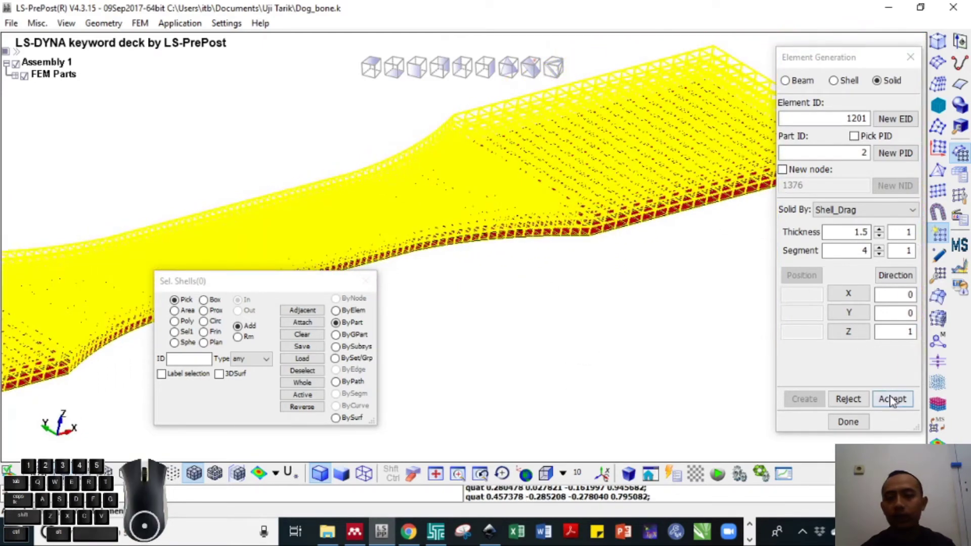
- Accept the generated solid elements and inspect the four through-thickness layers up close
left_click(895, 399)
left_click(856, 426)
left_click(518, 68)
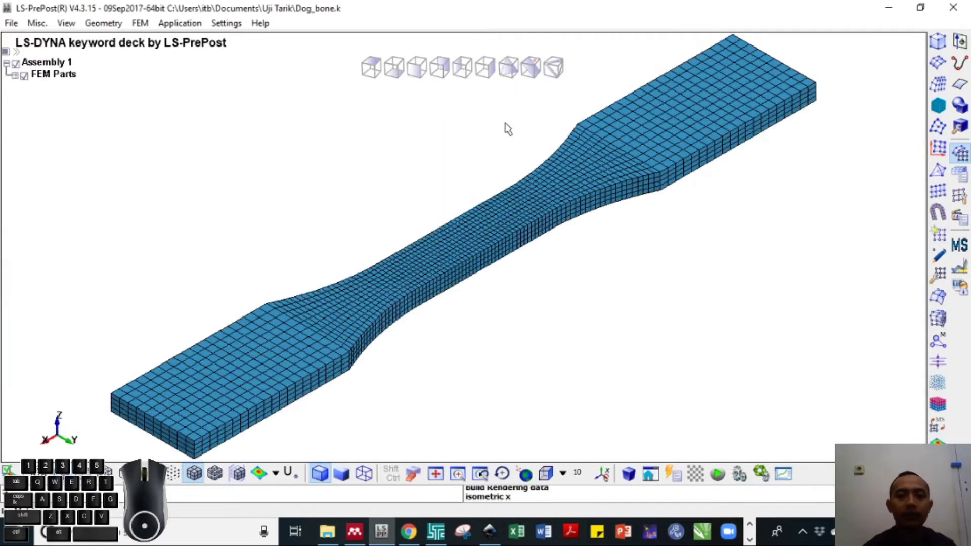
left_click_drag(570, 260, 531, 251)
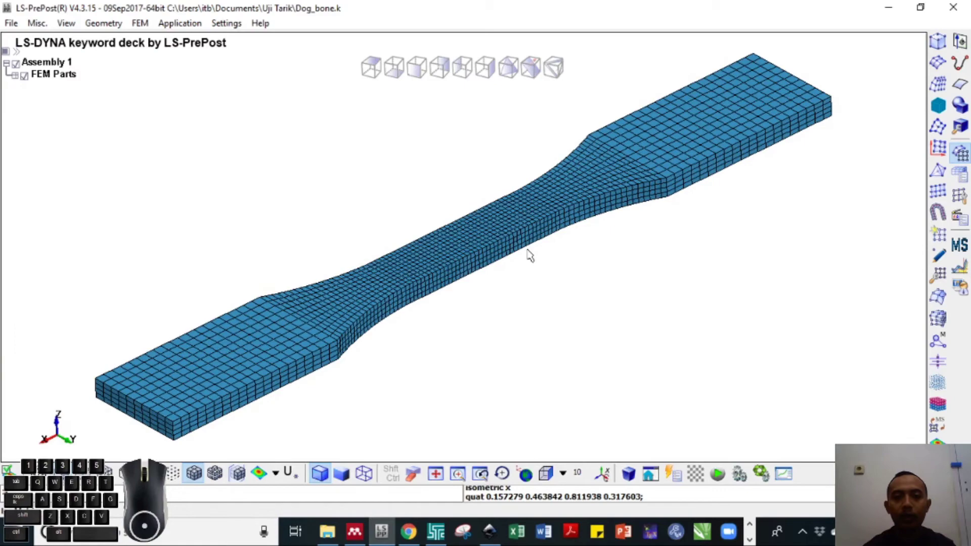
left_click(511, 68)
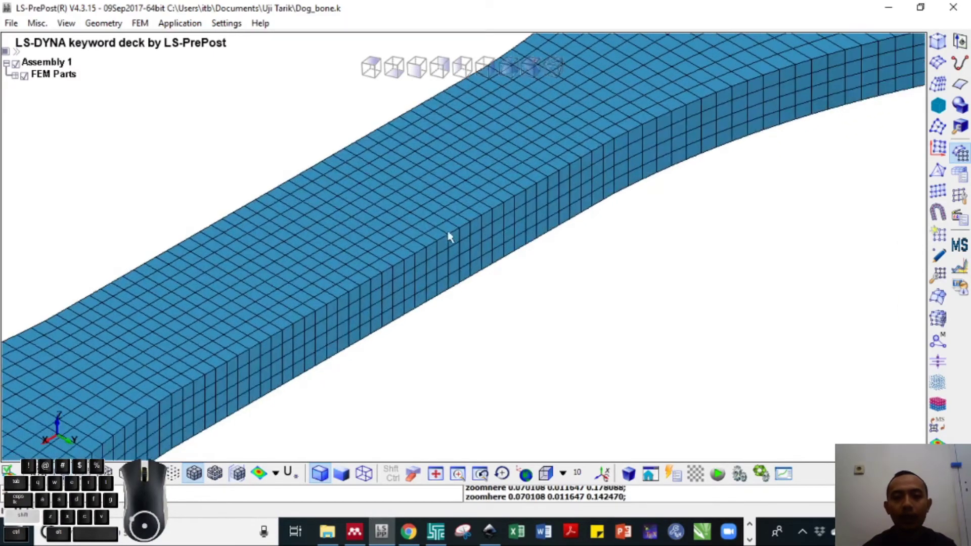
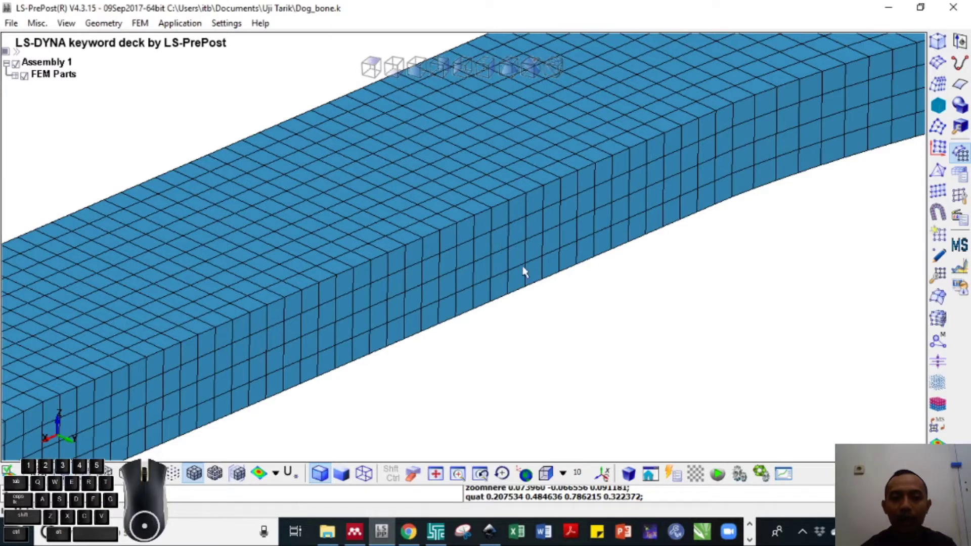
left_click_drag(530, 266, 501, 292)
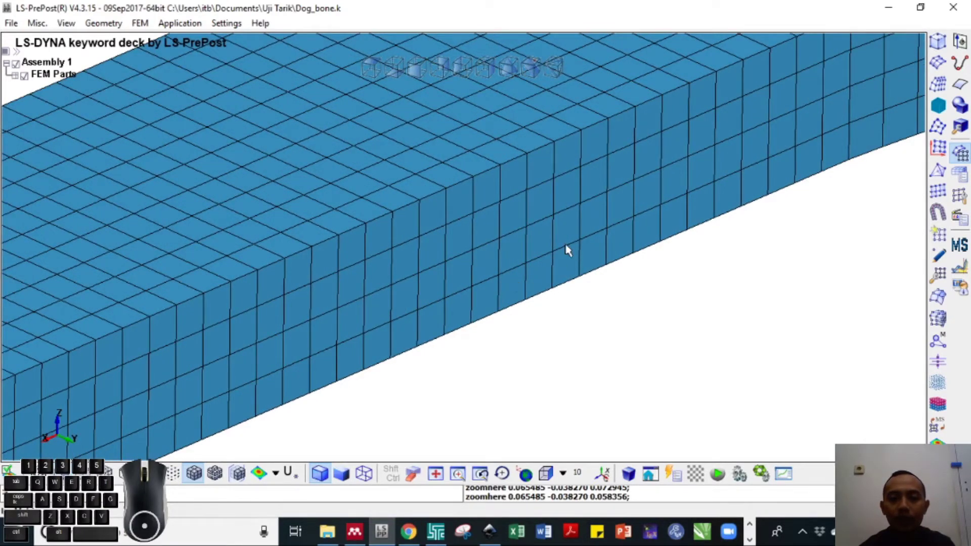
left_click_drag(535, 276, 525, 283)
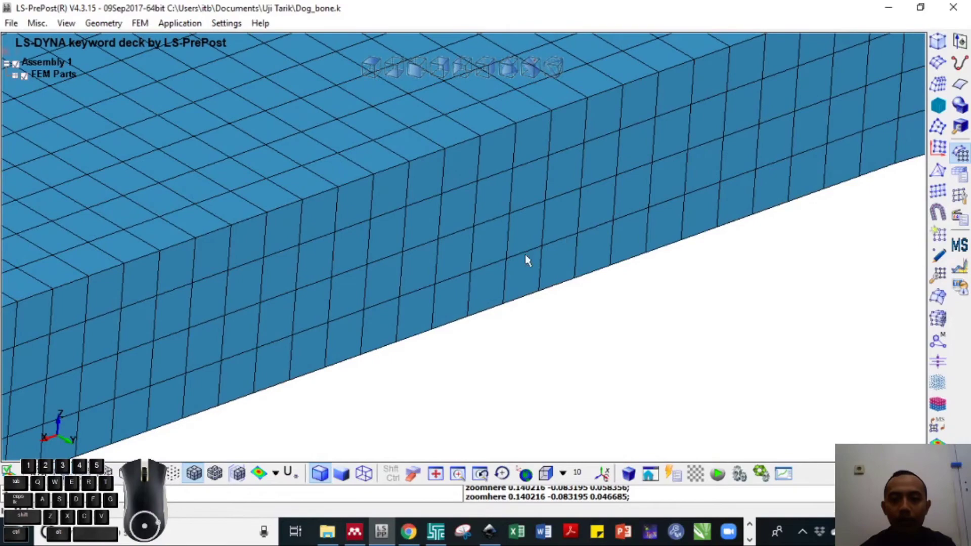
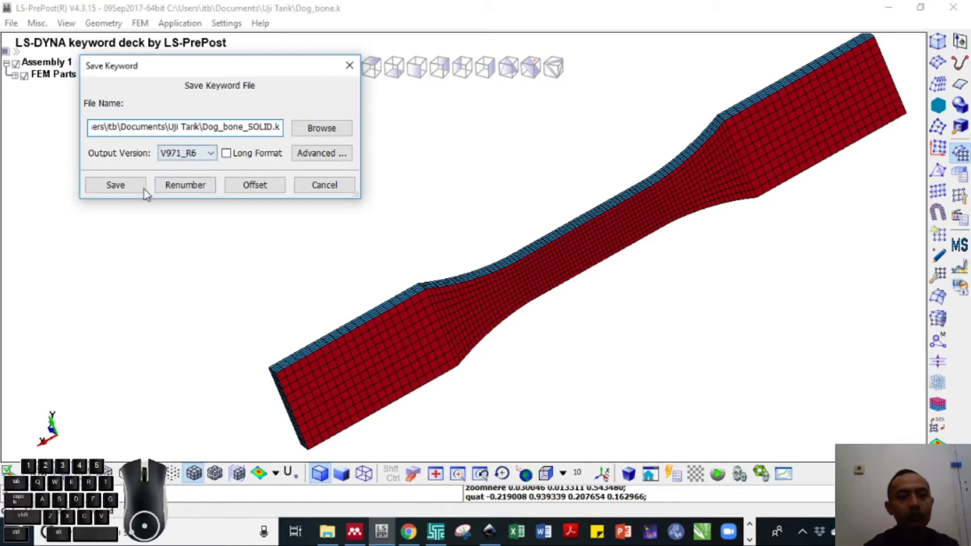
- Save the keyword deck as Dog_bone_solid.k in the Uji Tarik folder
key("Caps_Lock")
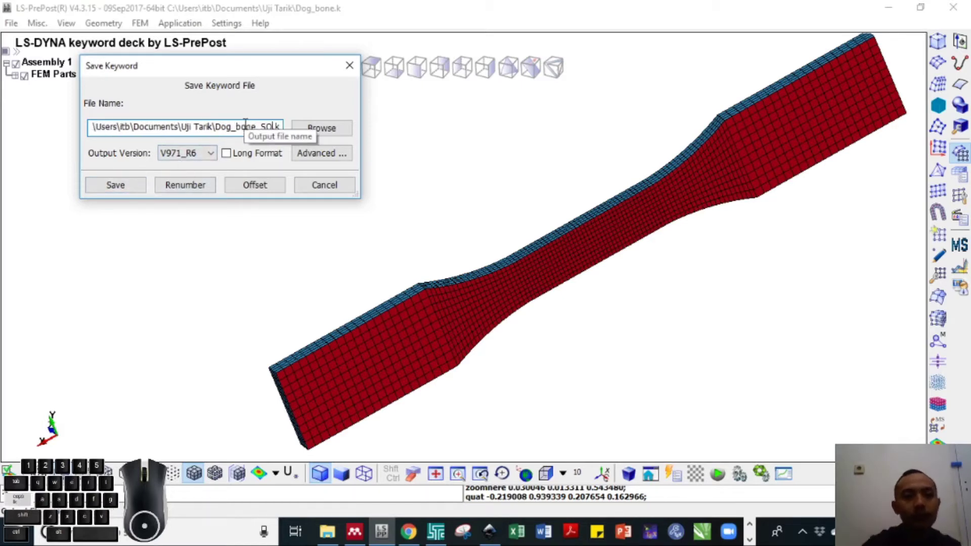
key("s")
key("d")
left_click(134, 184)
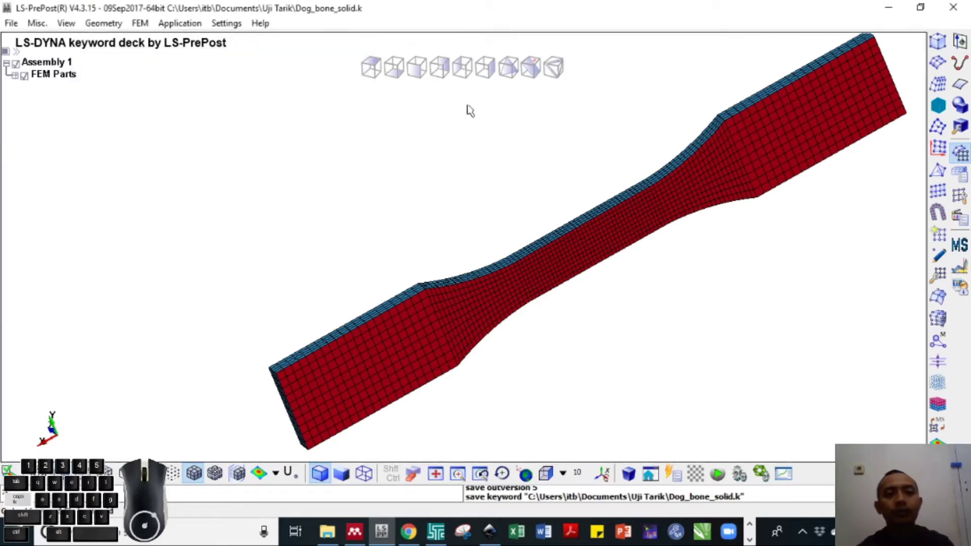
- Remove shell part 1 (shell_4p) from the FEM Parts tree, leaving only solid part 2
left_click(515, 66)
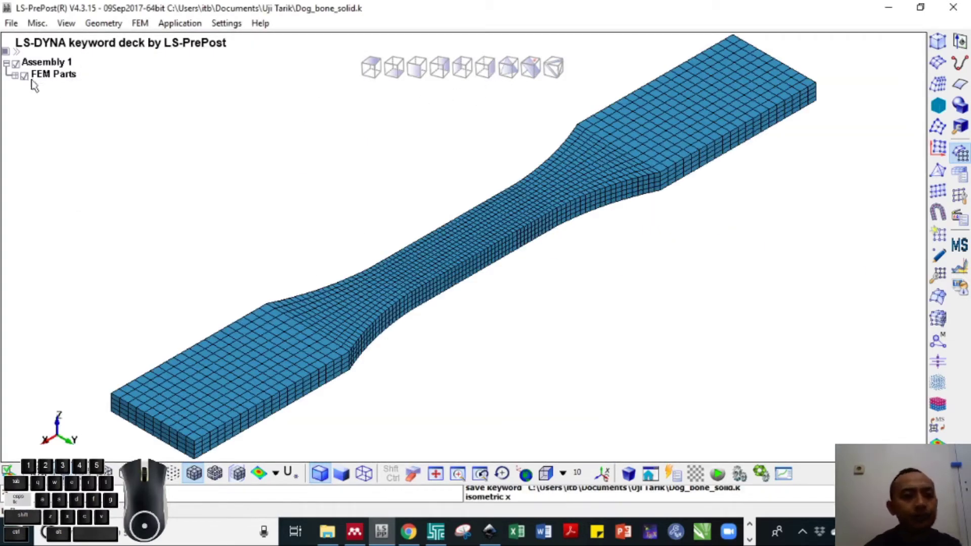
left_click(18, 79)
left_click(52, 89)
right_click(56, 89)
left_click(88, 122)
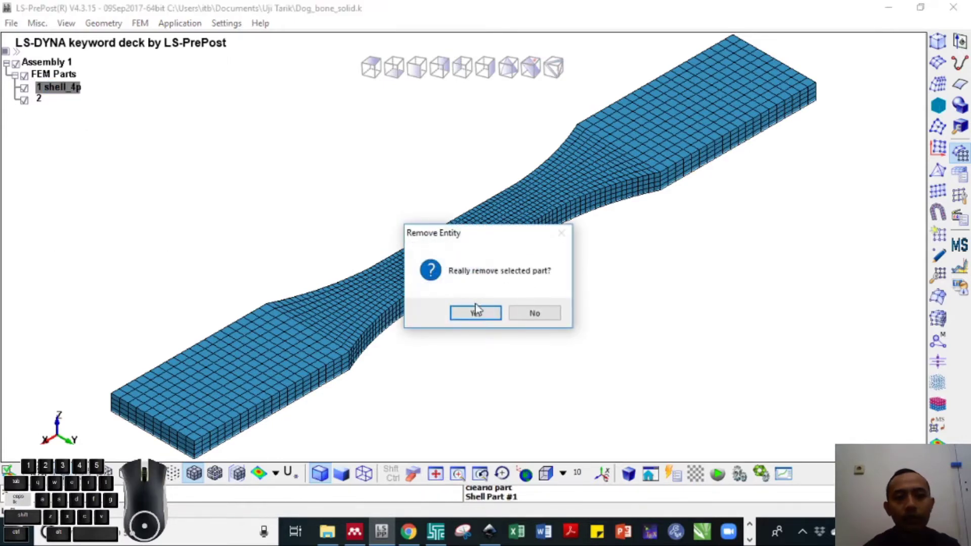
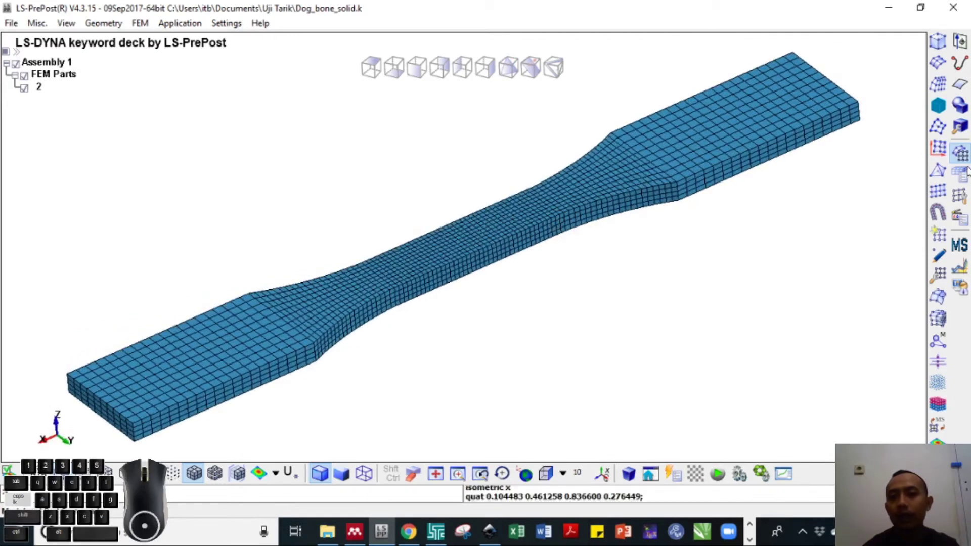
left_click(968, 178)
- Create an SPC node-set constraint fully fixing the nodes at the left specimen end
left_click(943, 91)
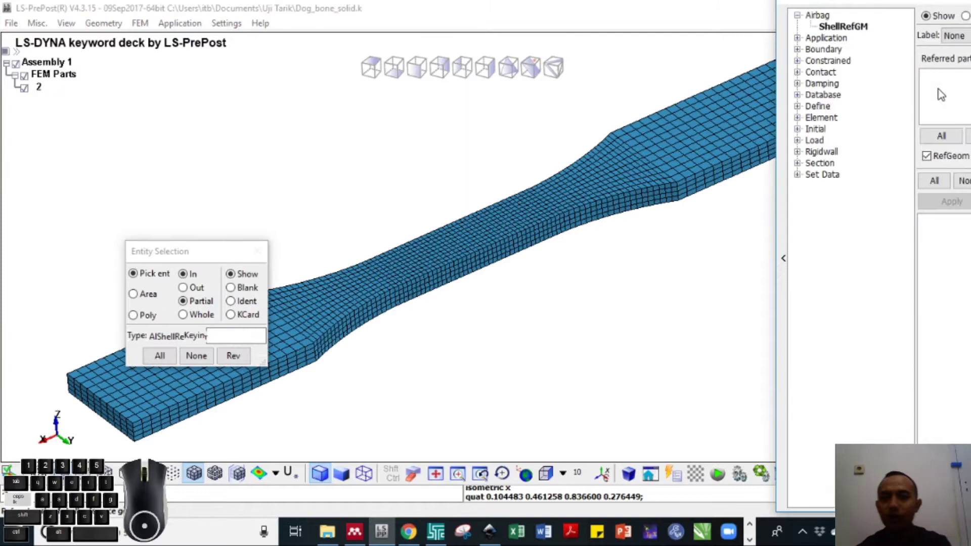
left_click_drag(855, 3, 806, 49)
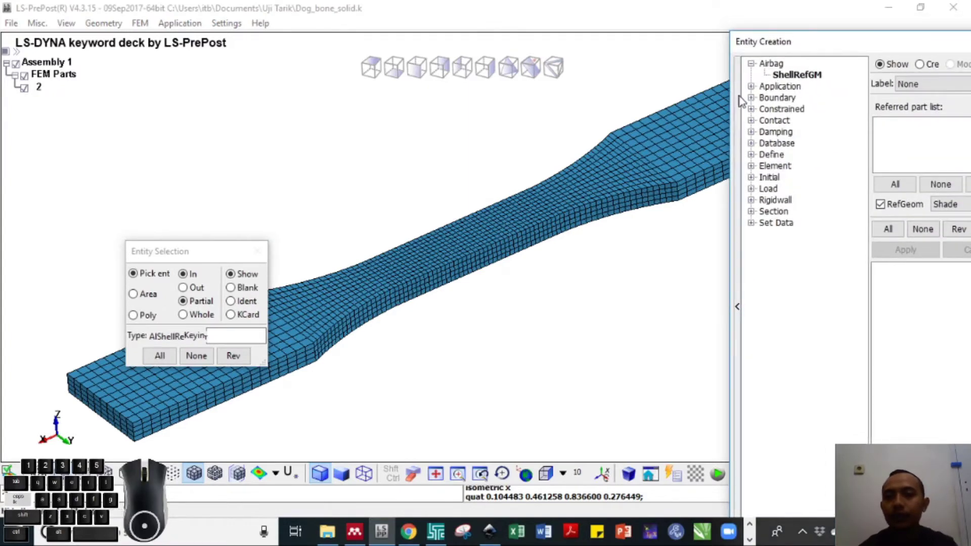
left_click(756, 100)
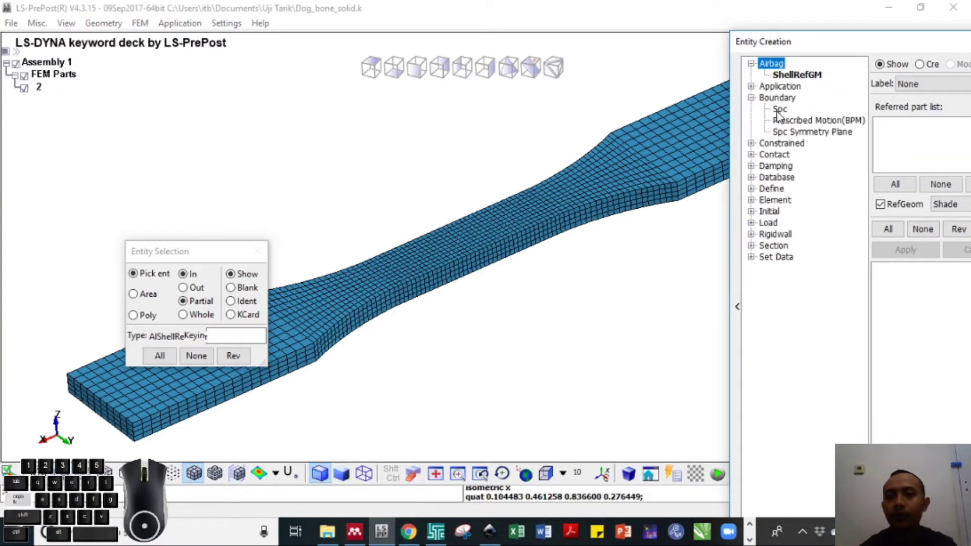
left_click(762, 52)
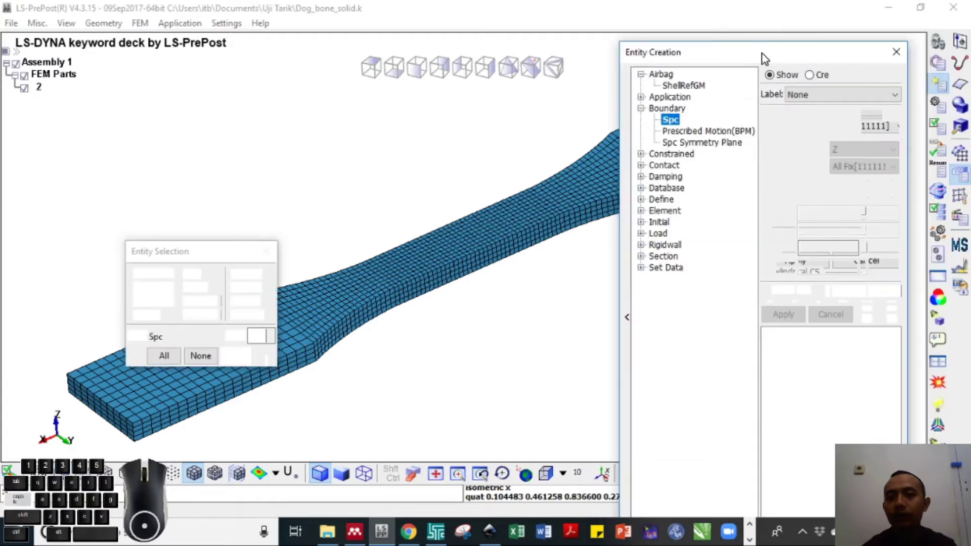
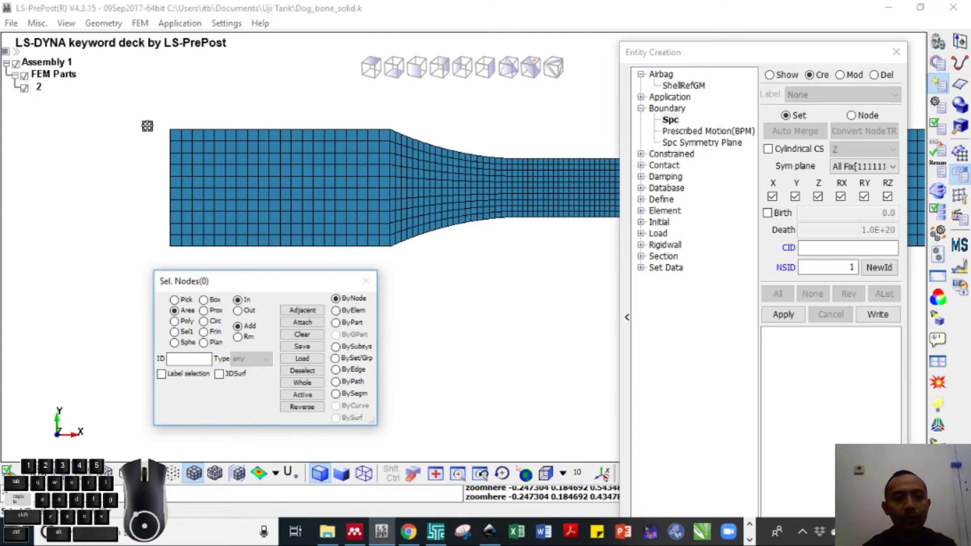
left_click_drag(150, 114, 393, 266)
left_click(798, 320)
- Create a second SPC node set at the right end, fixed in everything except X
right_click(798, 320)
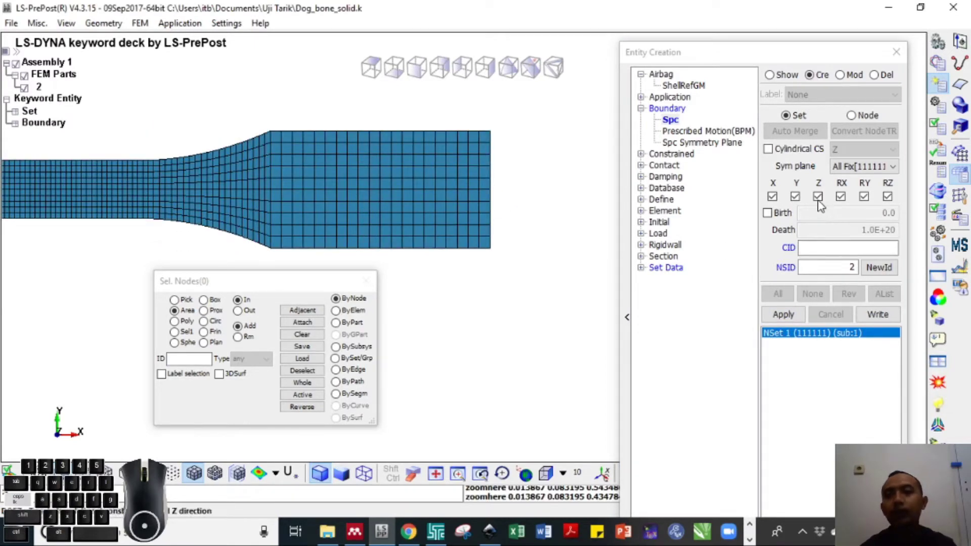
left_click(783, 199)
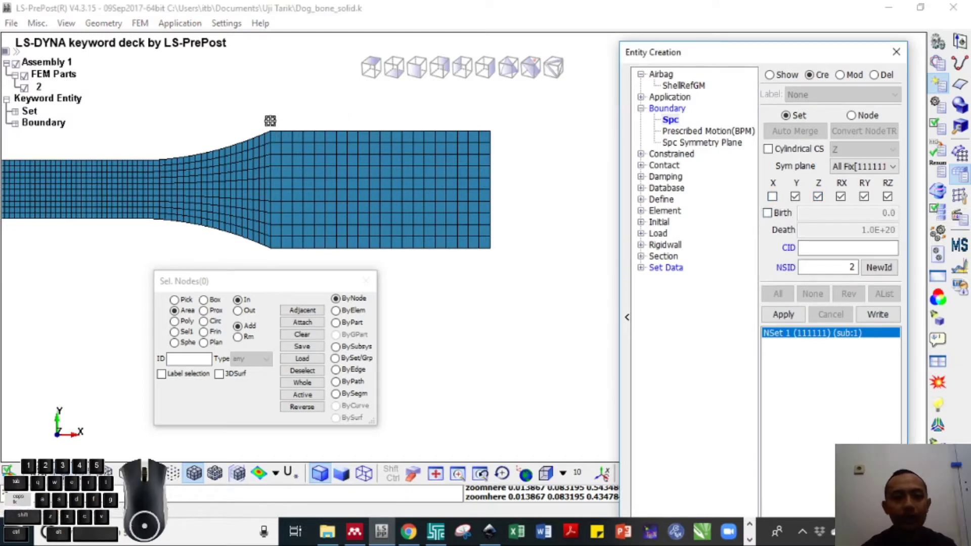
left_click_drag(274, 117, 521, 262)
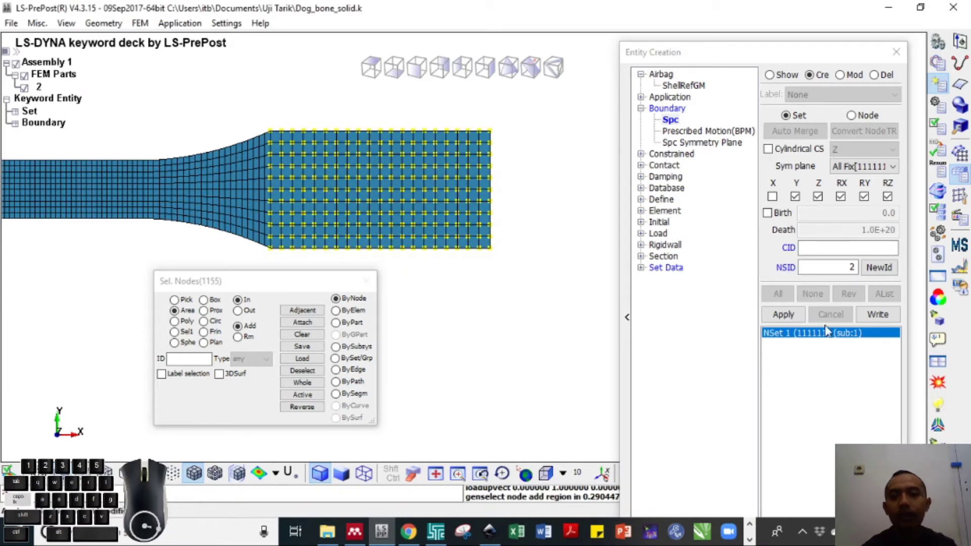
left_click(797, 321)
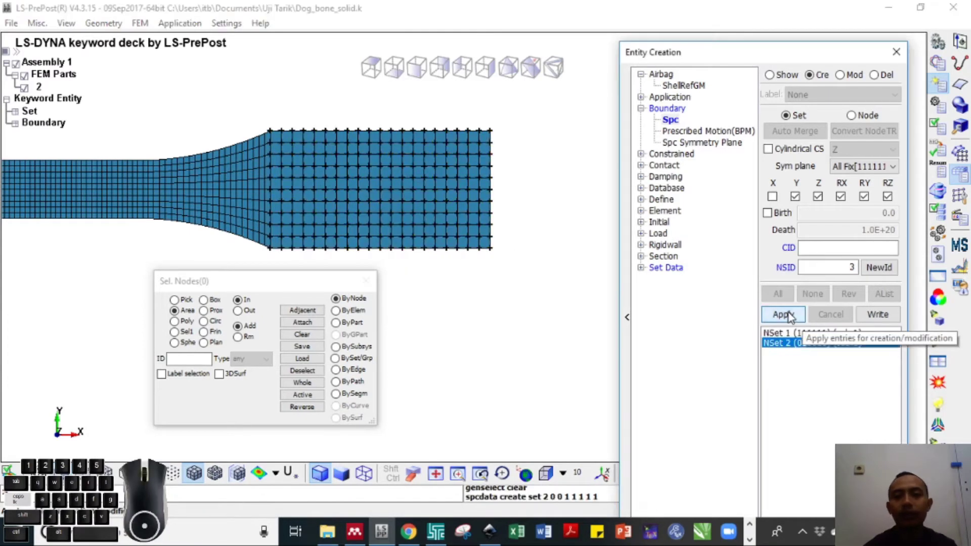
left_click_drag(796, 59, 794, 9)
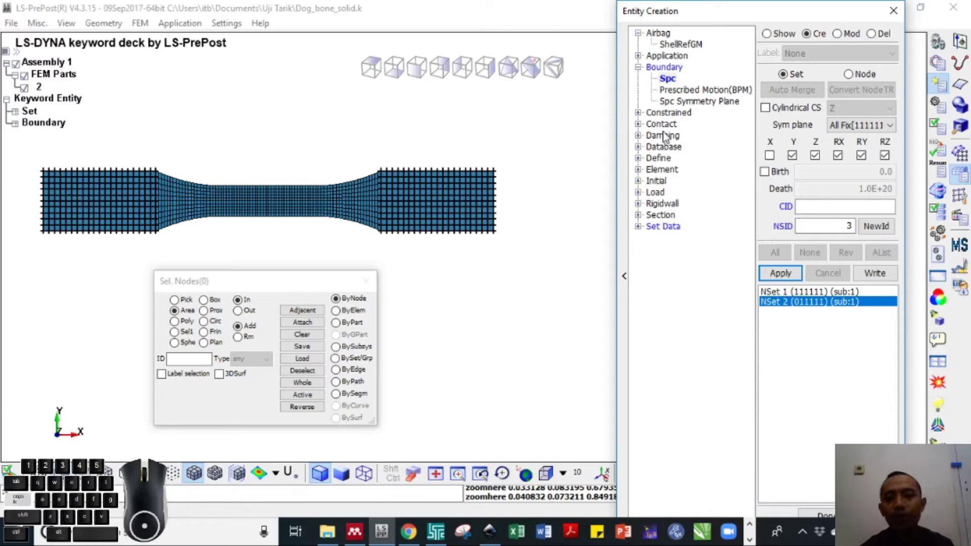
left_click(891, 16)
- From the full keyword list, open a new BOUNDARY_PRESCRIBED_MOTION_SET card for editing
left_click(942, 71)
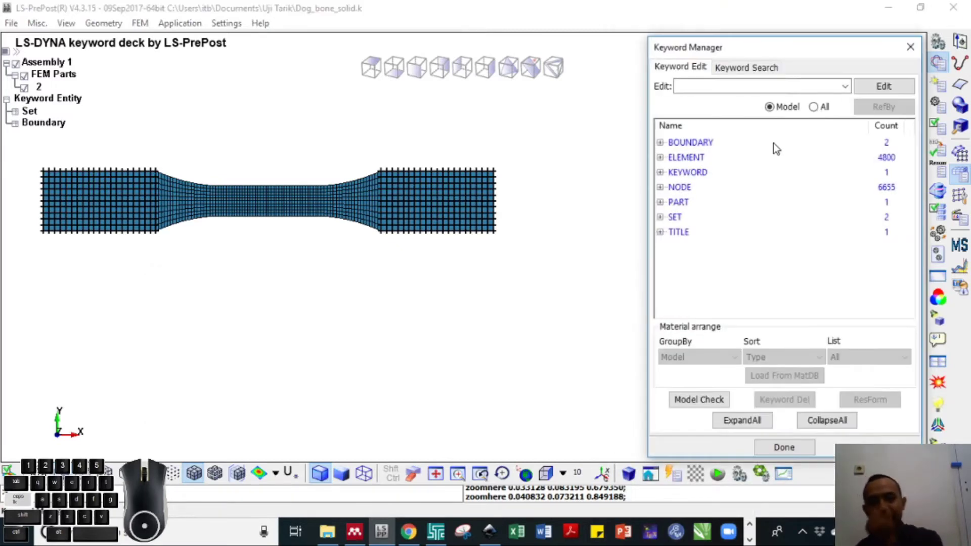
double_click(702, 147)
left_click(821, 109)
left_click(712, 182)
scroll("up", 3)
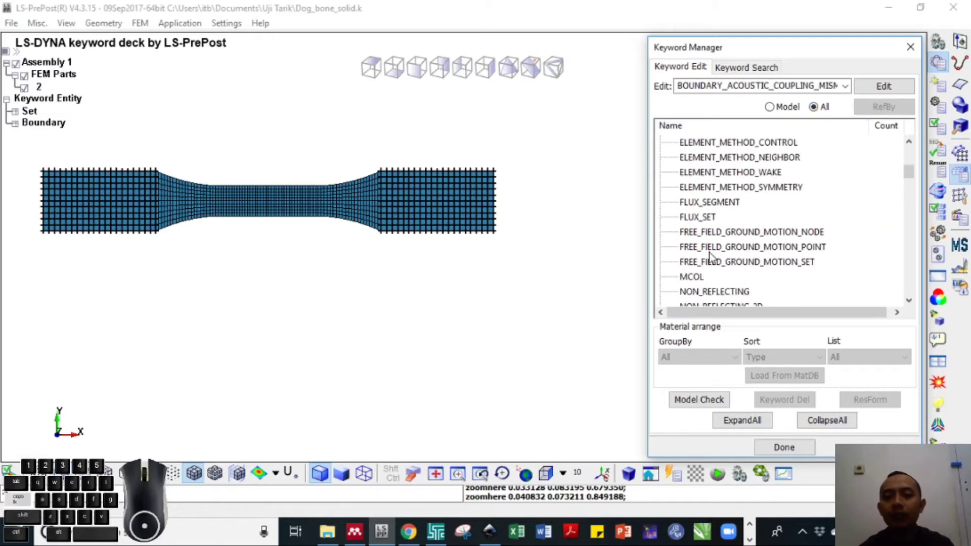
scroll("up", 3)
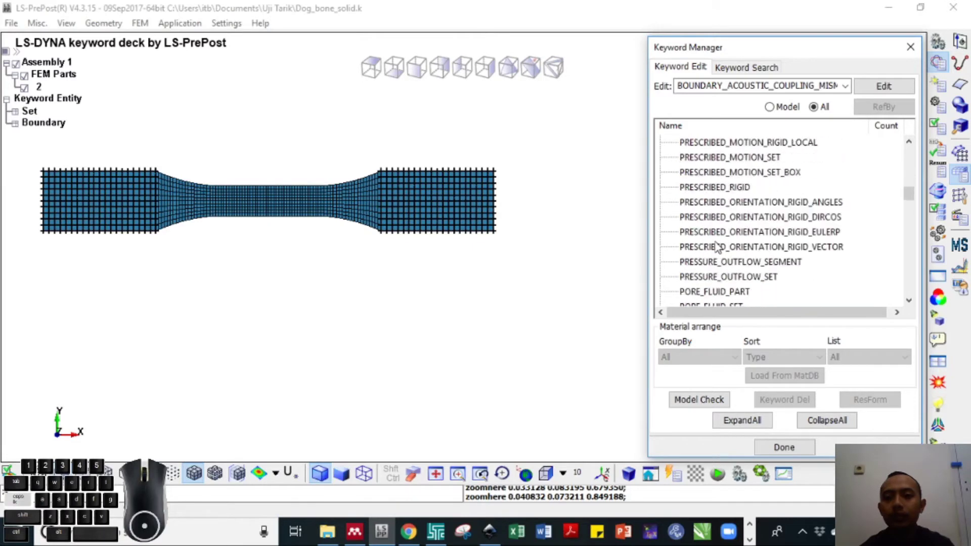
double_click(728, 163)
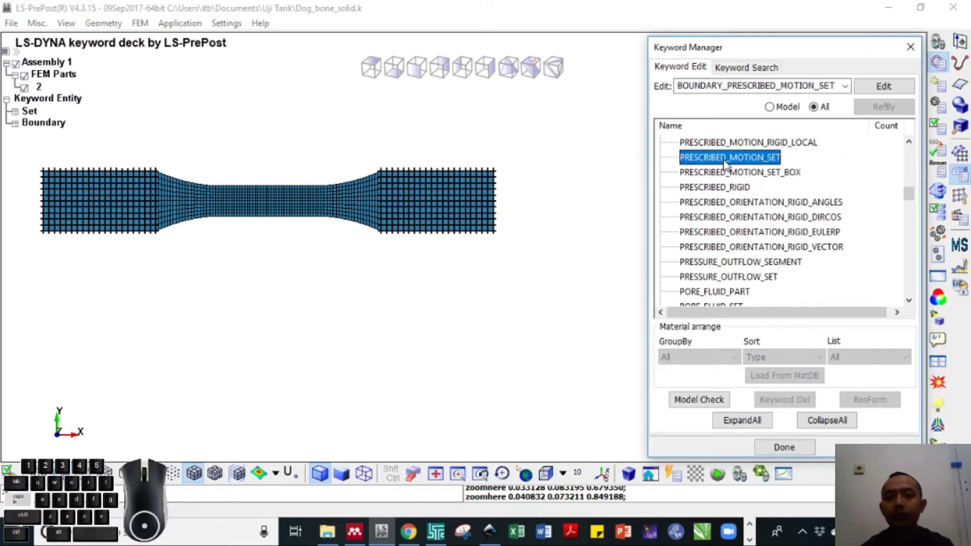
left_click(205, 219)
- Link NSID to node set 2, keep DOF 1 (X translation) and set VAD 2 (displacement)
left_click(786, 299)
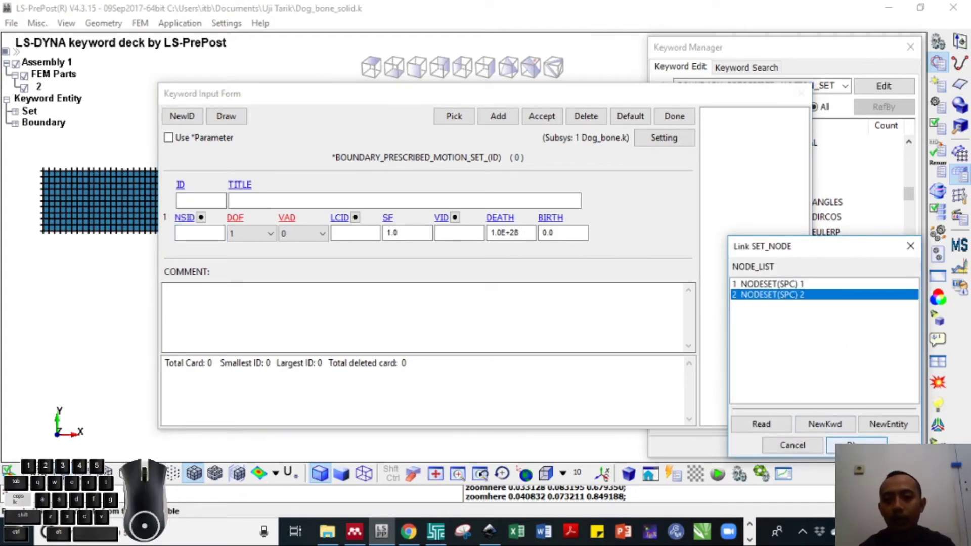
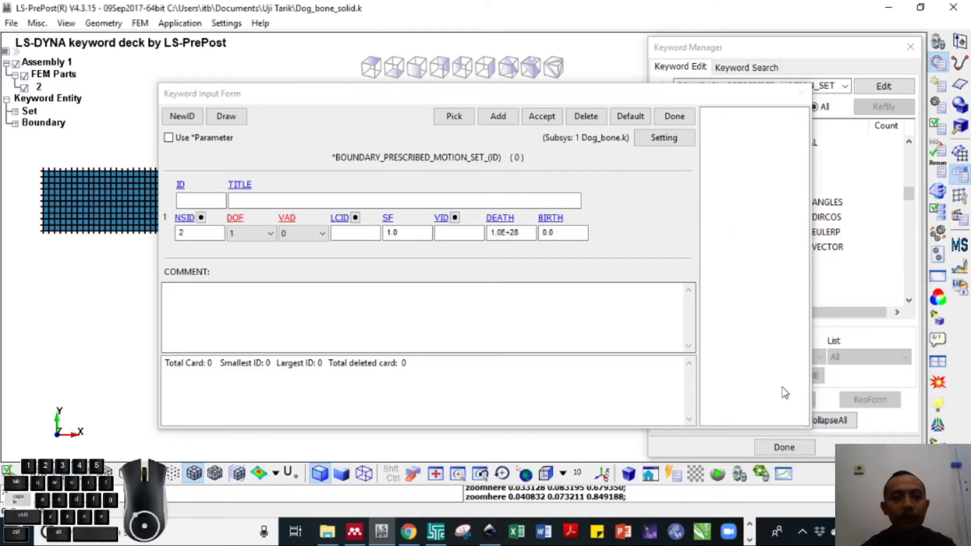
left_click_drag(371, 103, 371, 168)
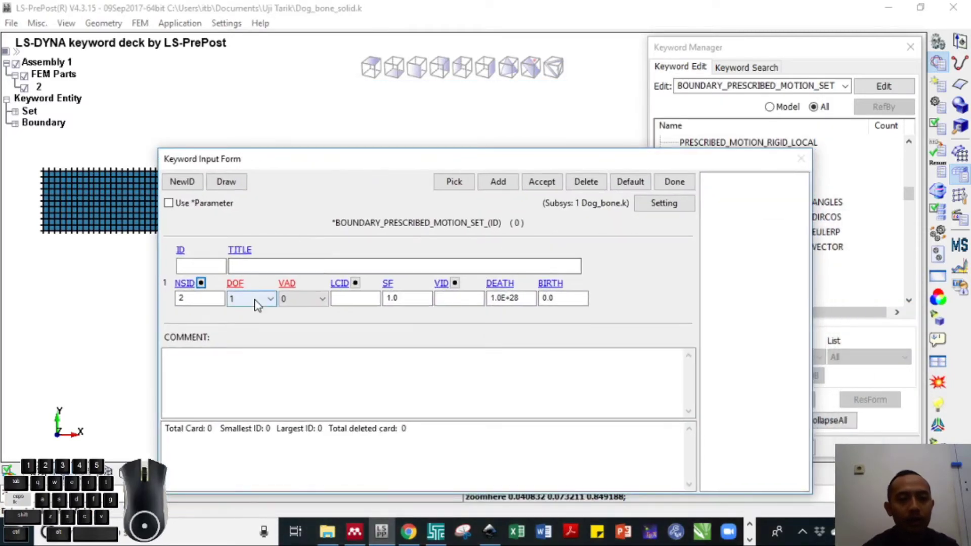
left_click(260, 303)
left_click(259, 303)
left_click(299, 301)
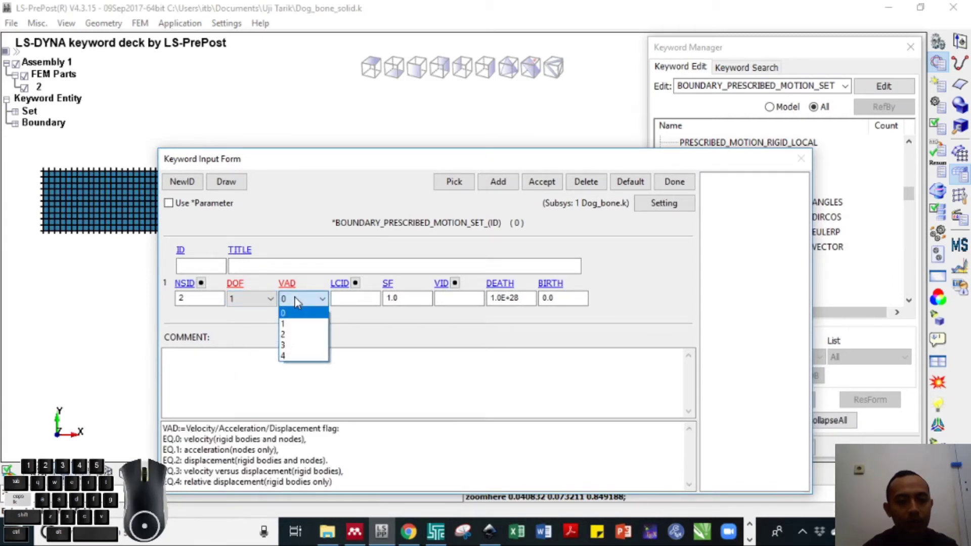
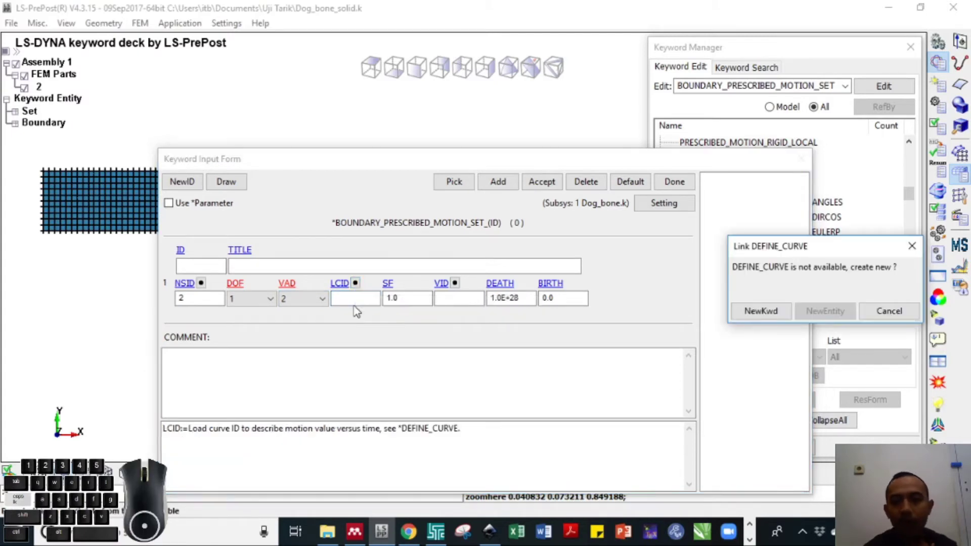
- Start a new DEFINE_CURVE keyword for the LCID load curve
left_click(775, 320)
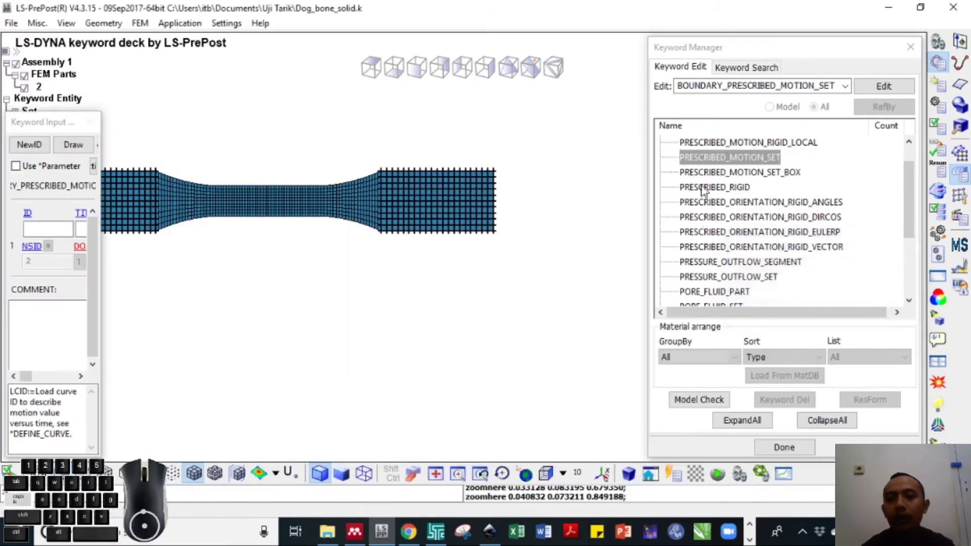
left_click(705, 179)
- Create a new DEFINE_CURVE with points (0, 0) and (30, 30) for the prescribed motion
double_click(696, 160)
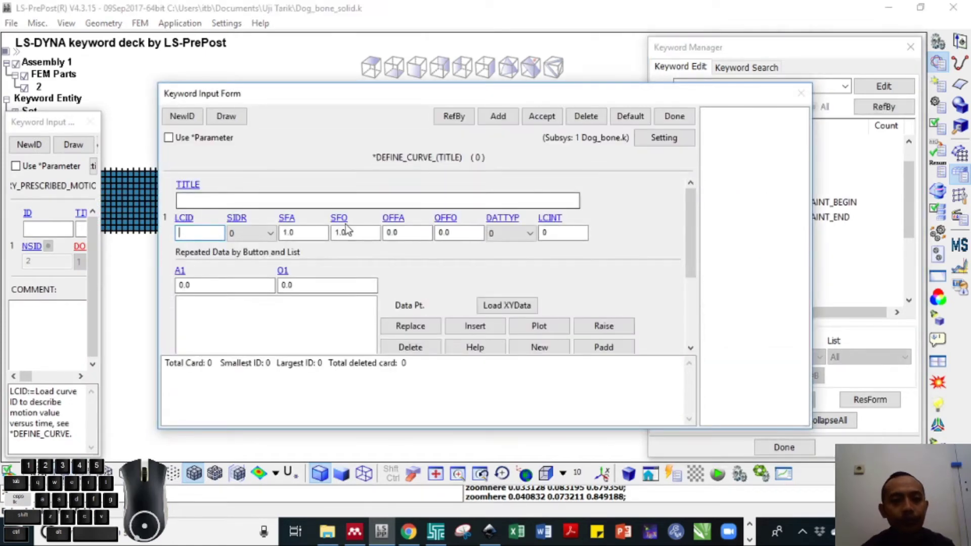
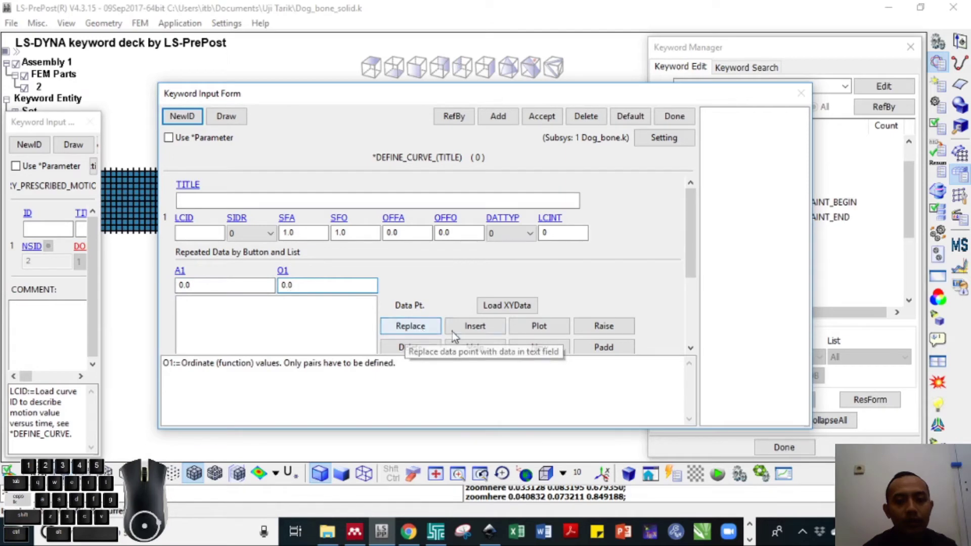
left_click(467, 335)
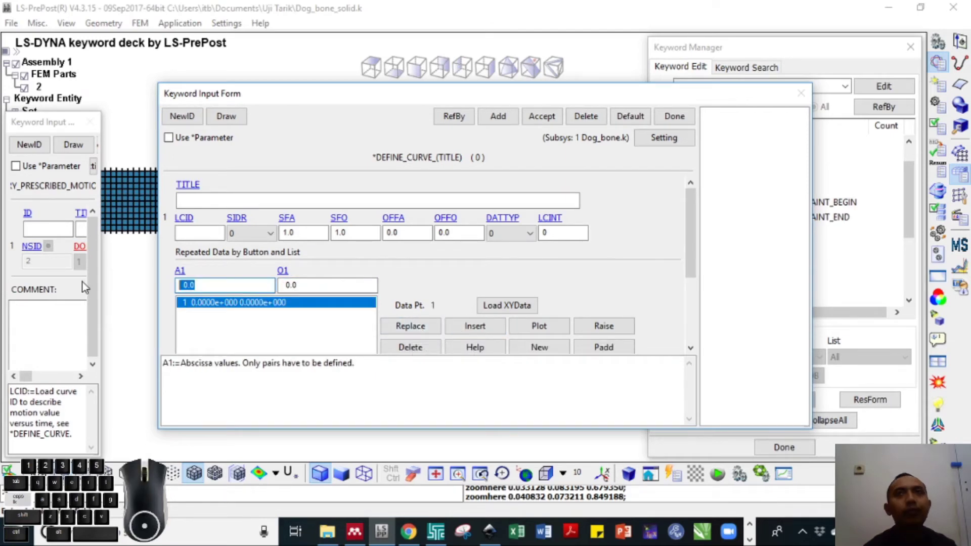
key("alt+3")
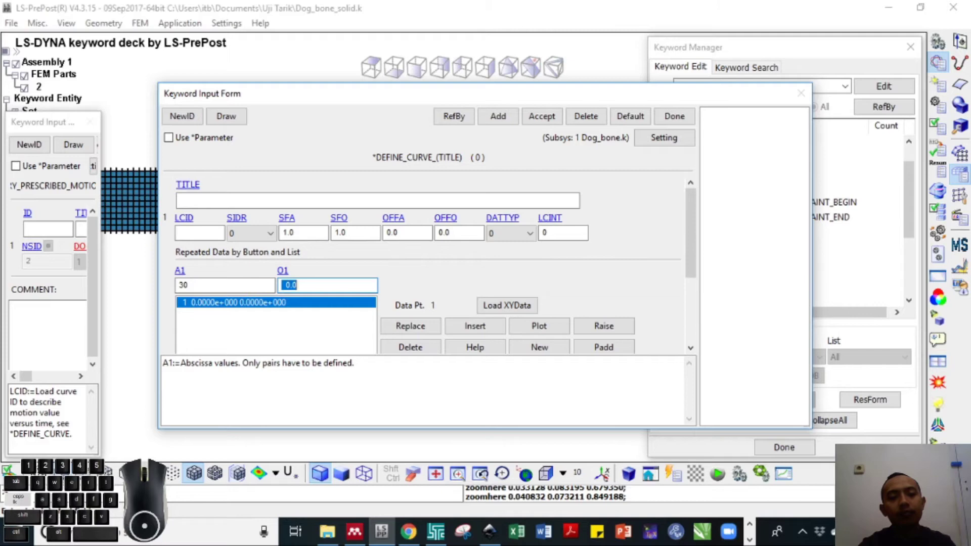
key("3")
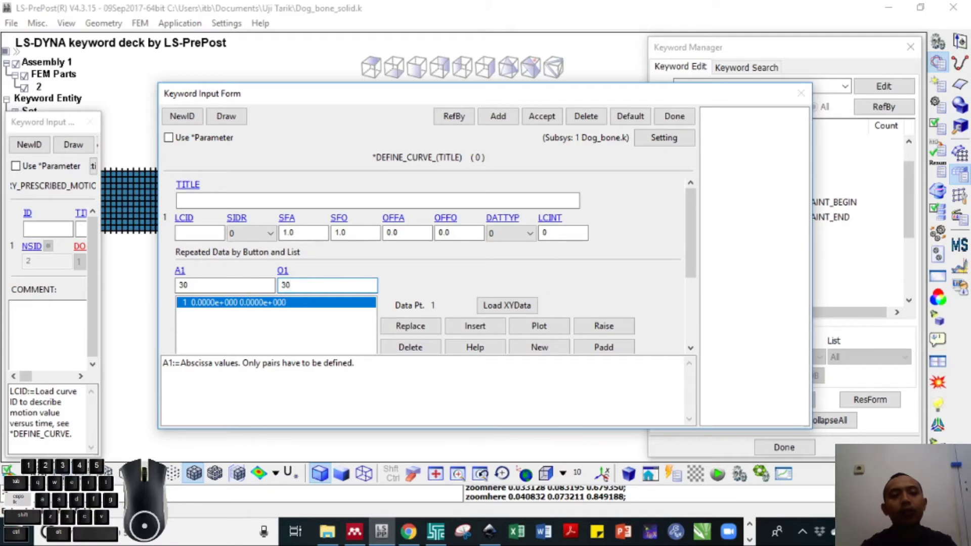
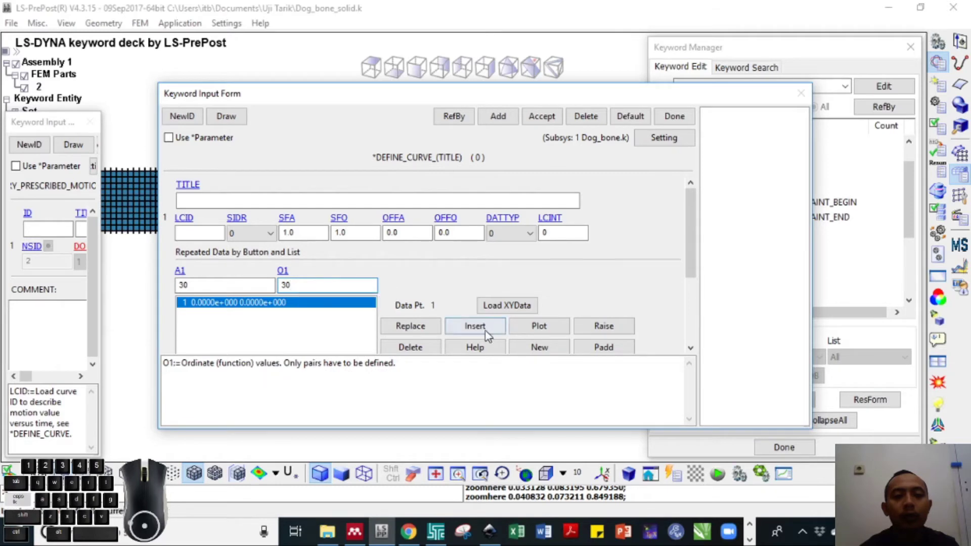
left_click(488, 335)
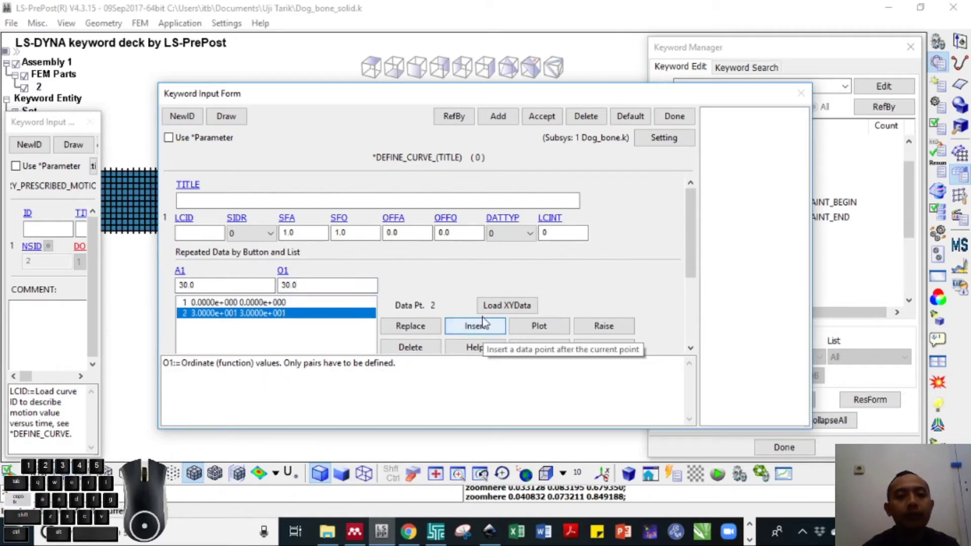
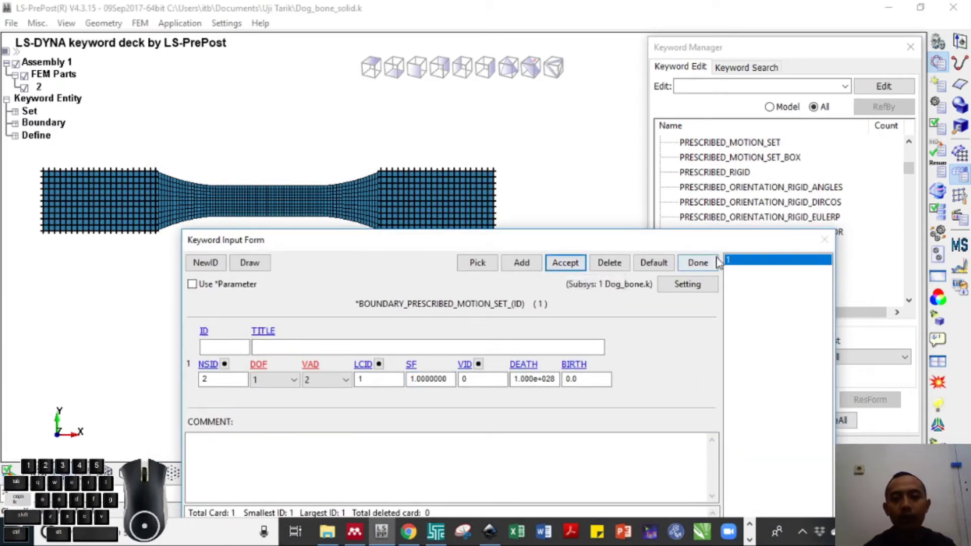
- Finish the prescribed motion card and switch the Keyword Manager to list all keyword types
left_click(714, 265)
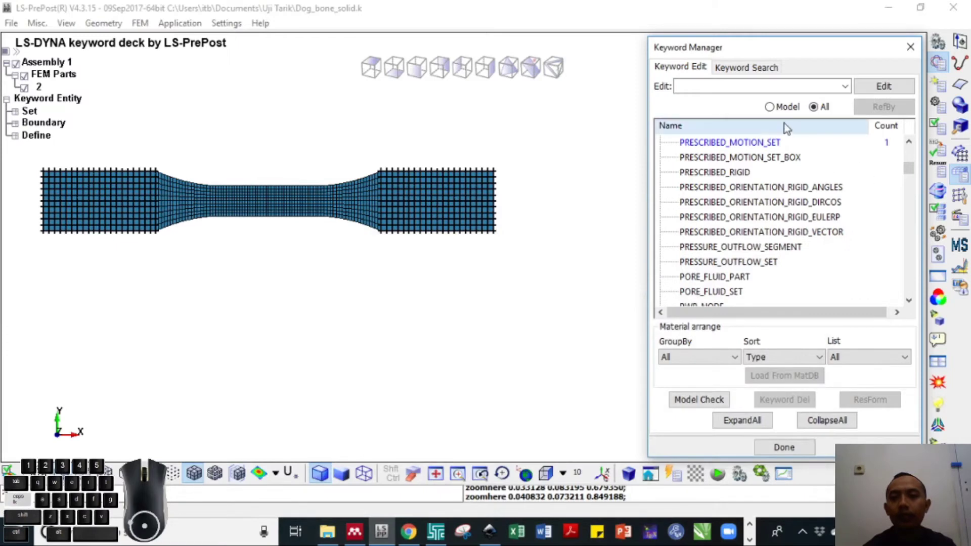
left_click(781, 110)
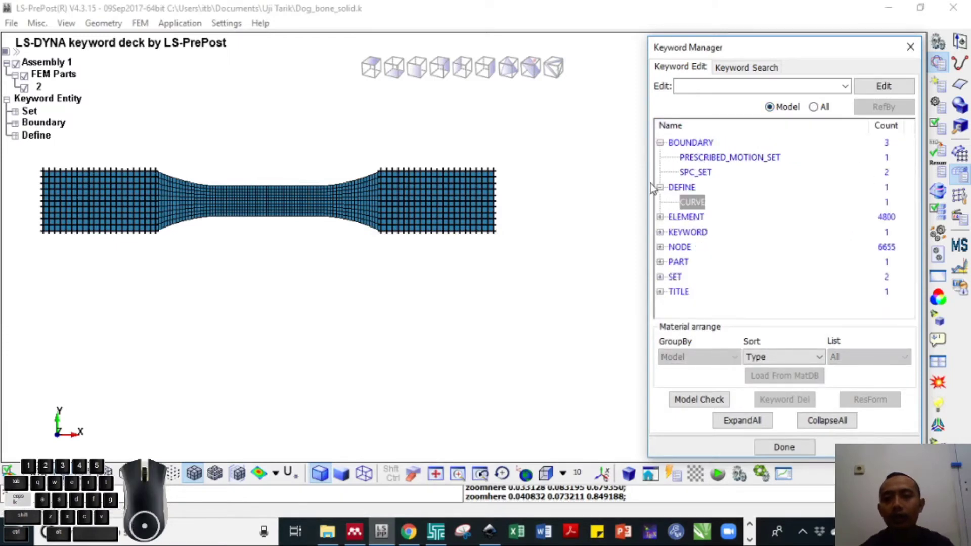
left_click(664, 191)
left_click(664, 145)
left_click(819, 110)
left_click(665, 146)
left_click(696, 198)
- Browse the MAT keyword group down to 024-PIECEWISE_LINEAR_PLASTICITY
left_click(663, 235)
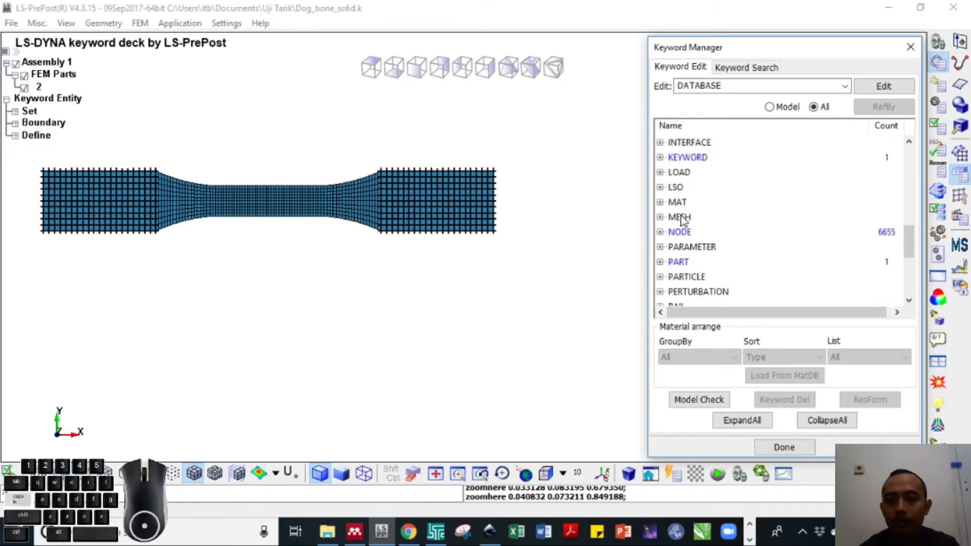
left_click(686, 207)
left_click(730, 259)
right_click(730, 259)
left_click_drag(730, 258, 736, 258)
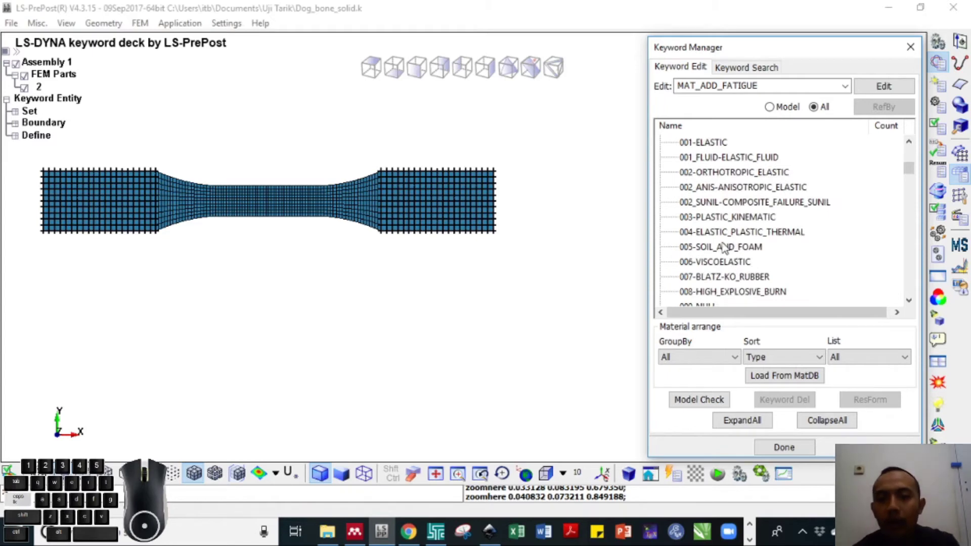
left_click_drag(730, 238, 728, 238)
- Start a MAT_PIECEWISE_LINEAR_PLASTICITY card and point its MatDB importer at Shell.k
double_click(728, 237)
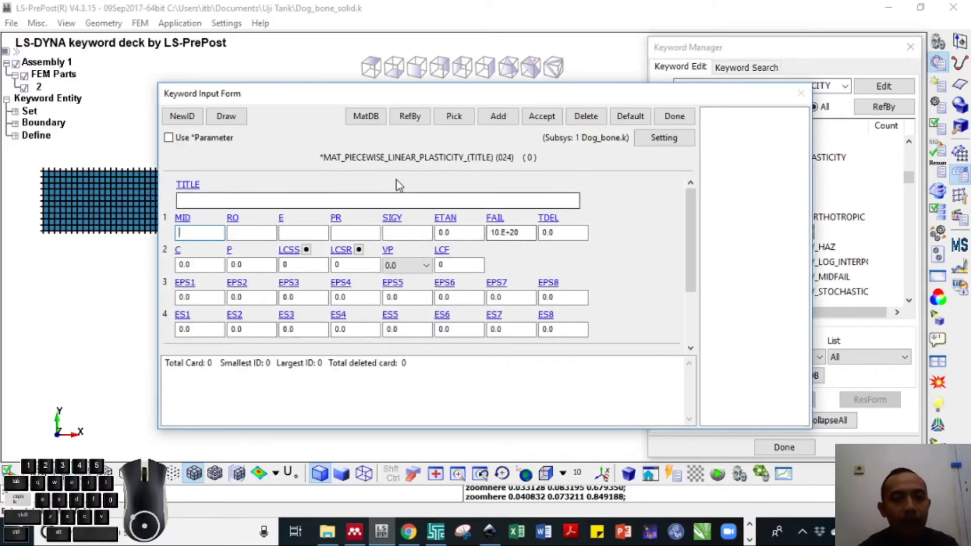
left_click_drag(481, 100, 497, 115)
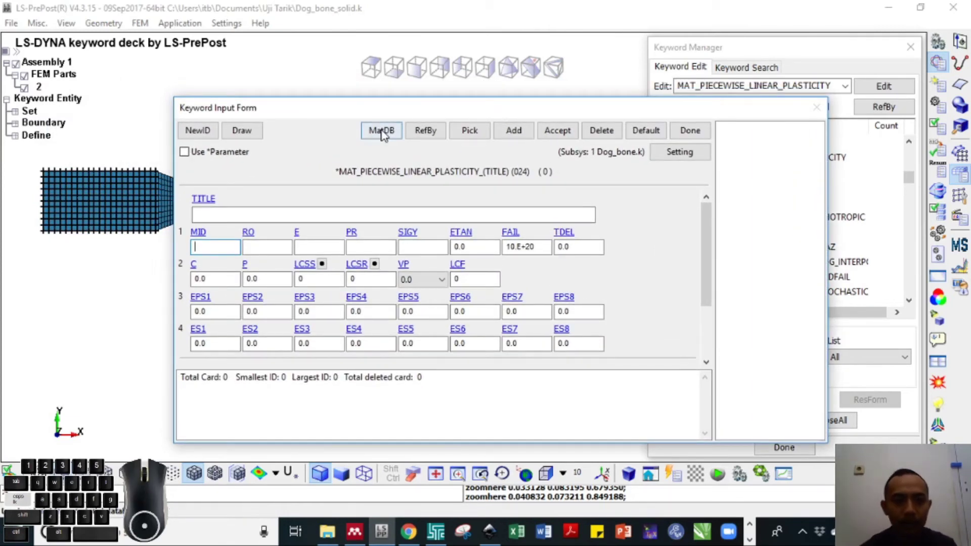
left_click(386, 133)
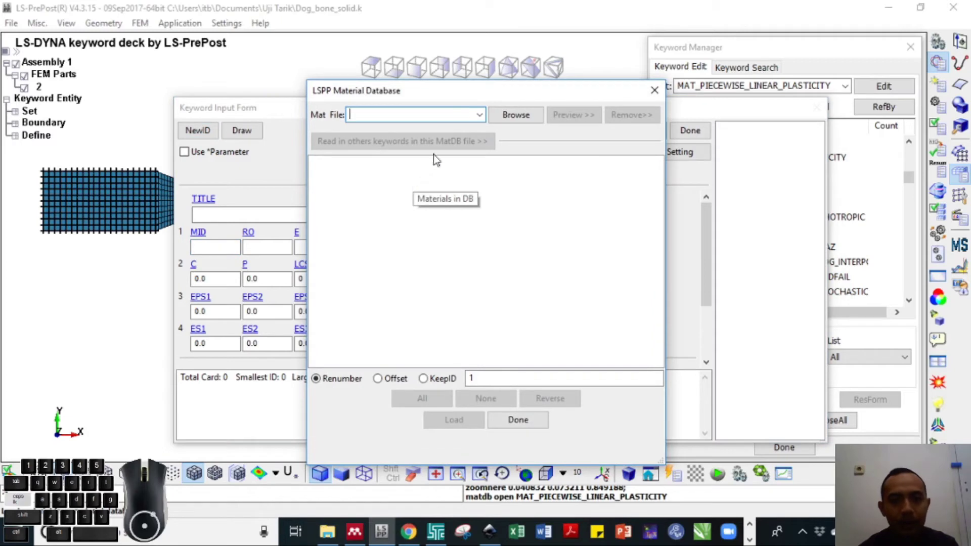
left_click_drag(459, 94, 649, 74)
left_click(705, 103)
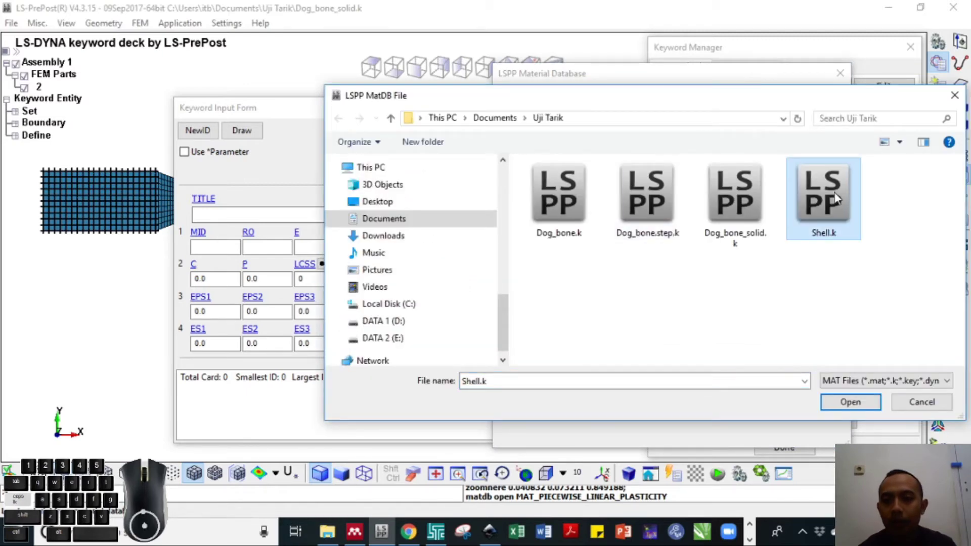
left_click(862, 409)
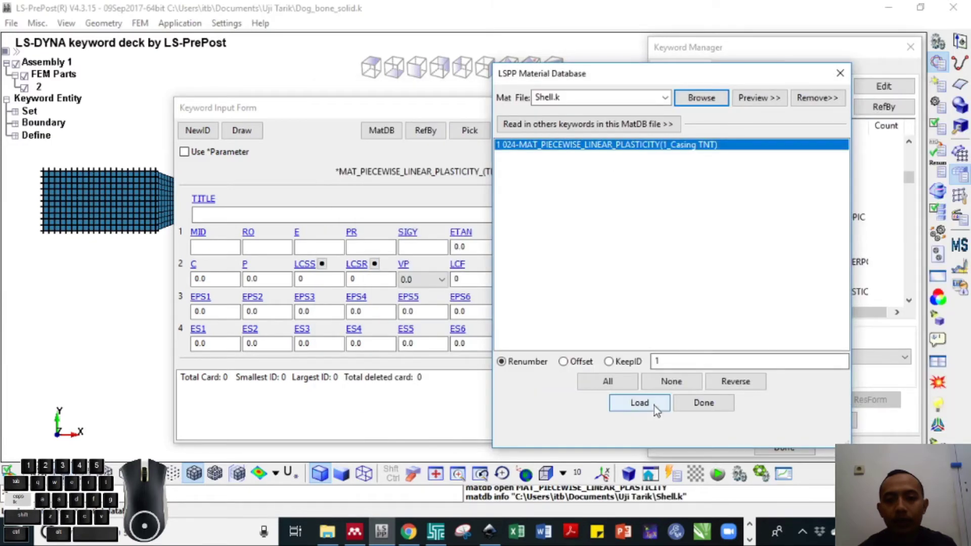
- Load the material, title it ST37 with failure strain 0.25, and accept it into the model
left_click(717, 405)
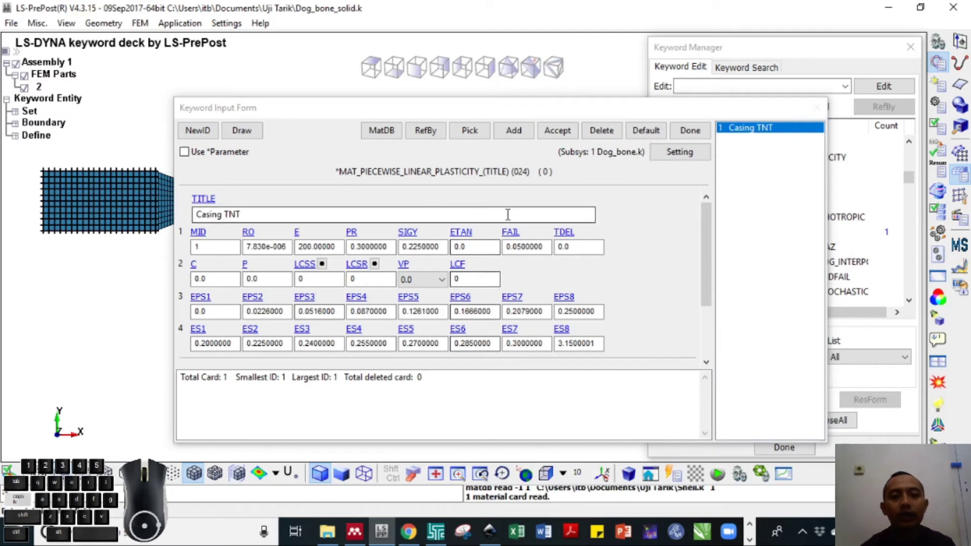
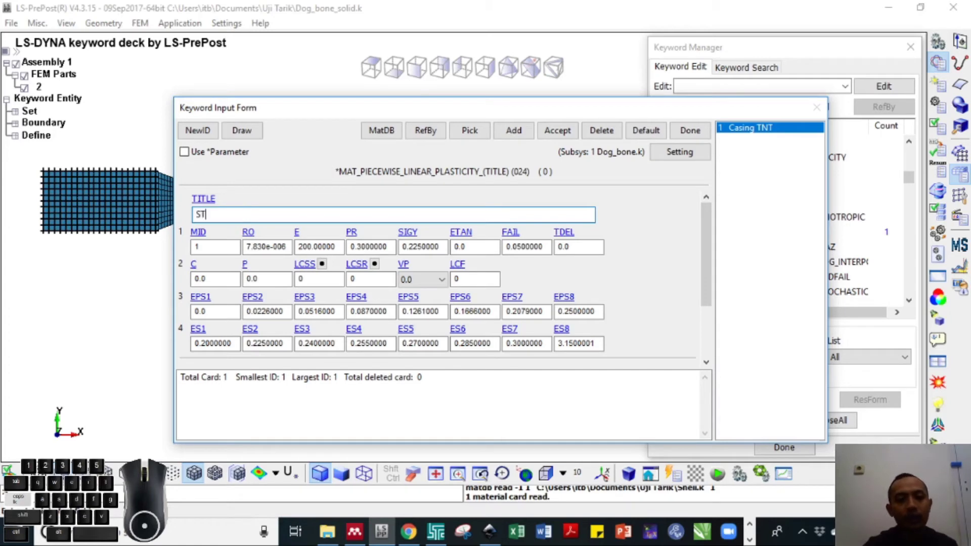
key("3")
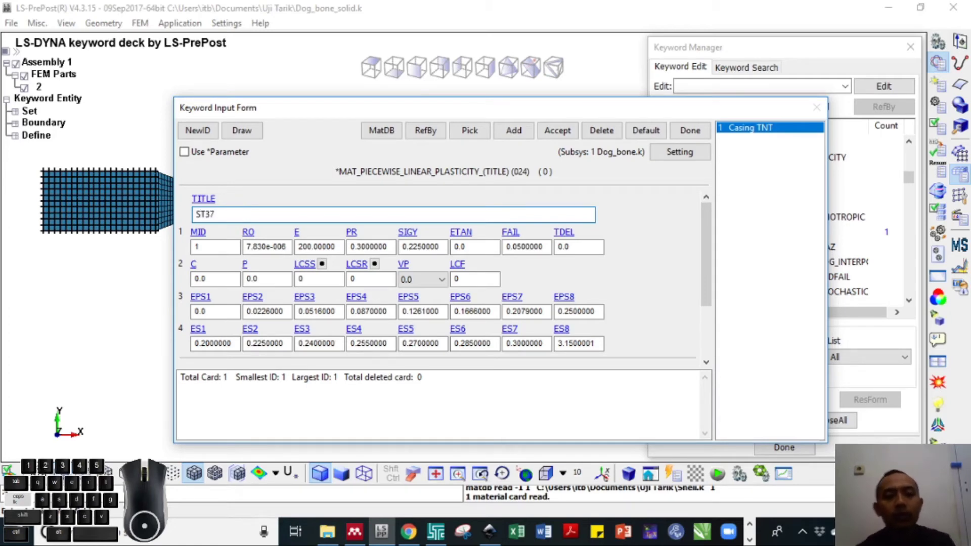
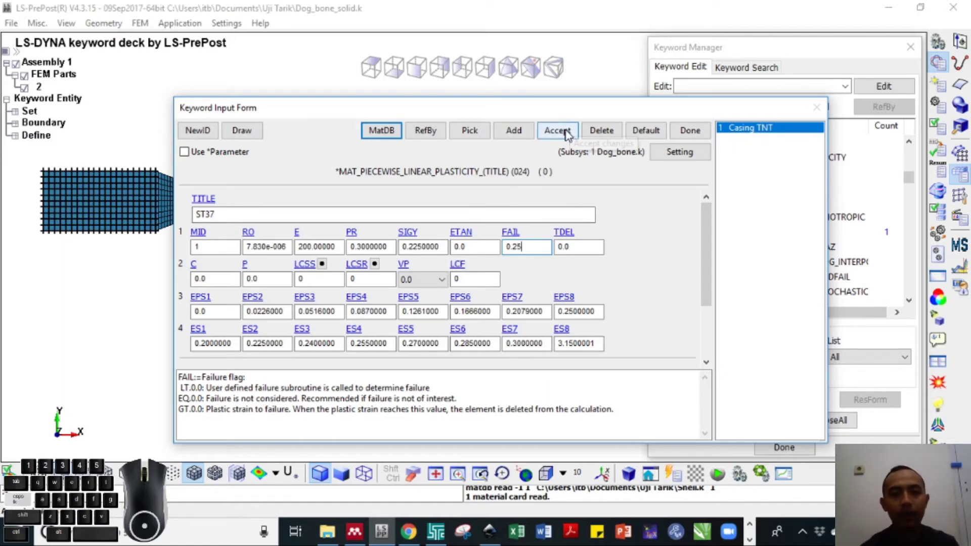
left_click(569, 136)
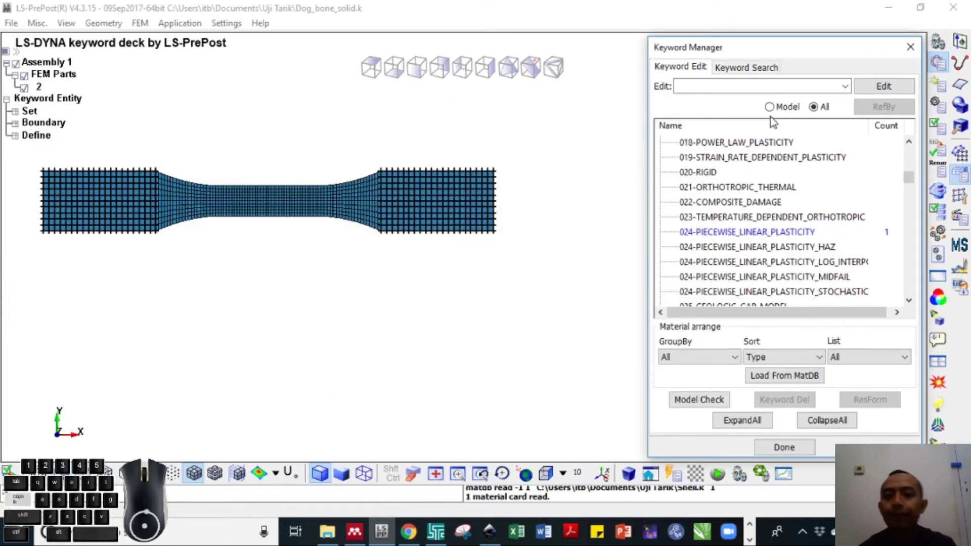
left_click(781, 111)
- Locate SECTION > SOLID in the full keyword list and start a new solid section card
left_click(664, 204)
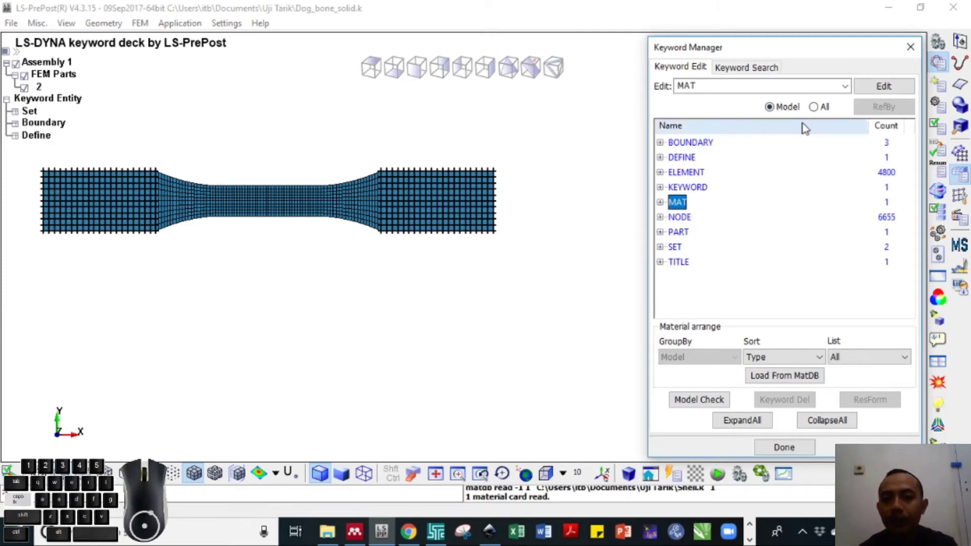
left_click(821, 108)
left_click(663, 146)
left_click(689, 245)
left_click(691, 190)
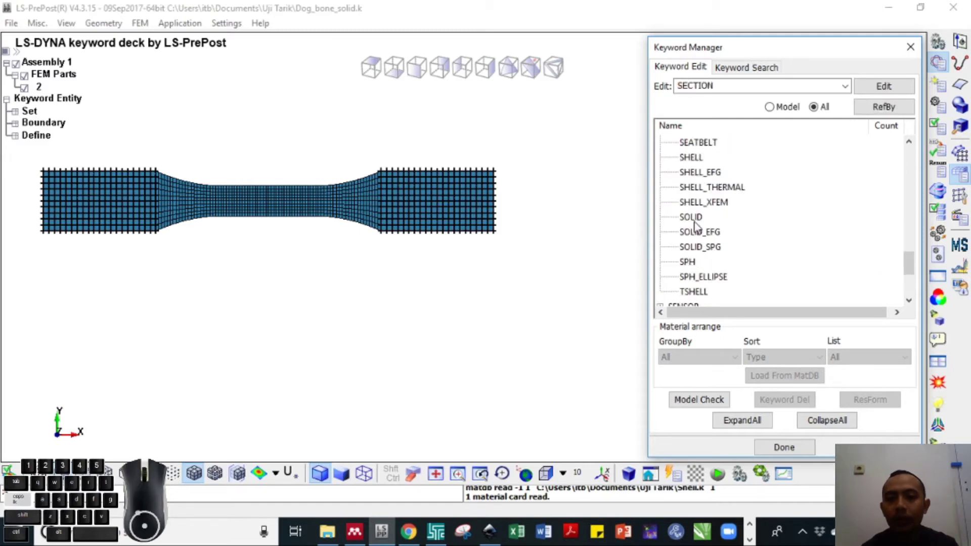
left_click(699, 220)
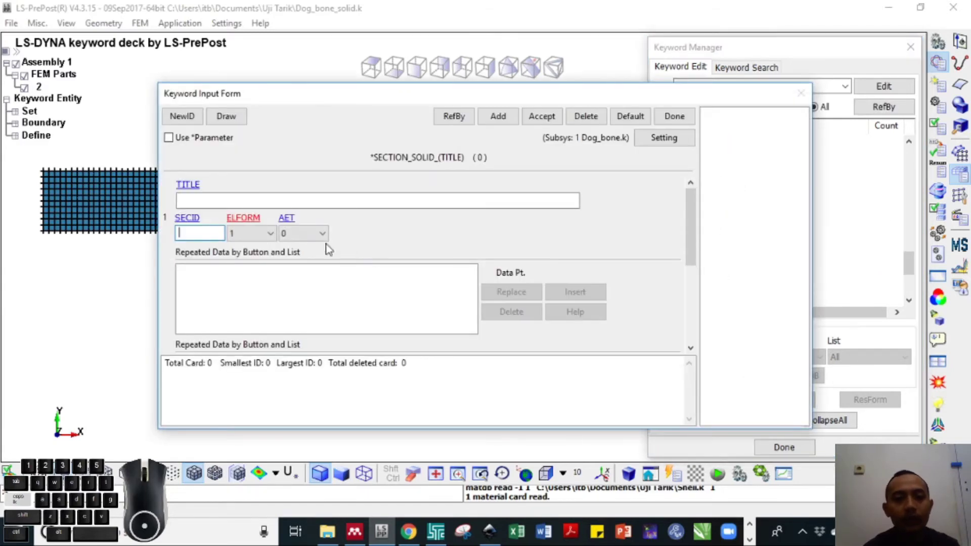
- Set ELFORM to 2 and accept the SECTION_SOLID card into the model keywords
left_click(258, 242)
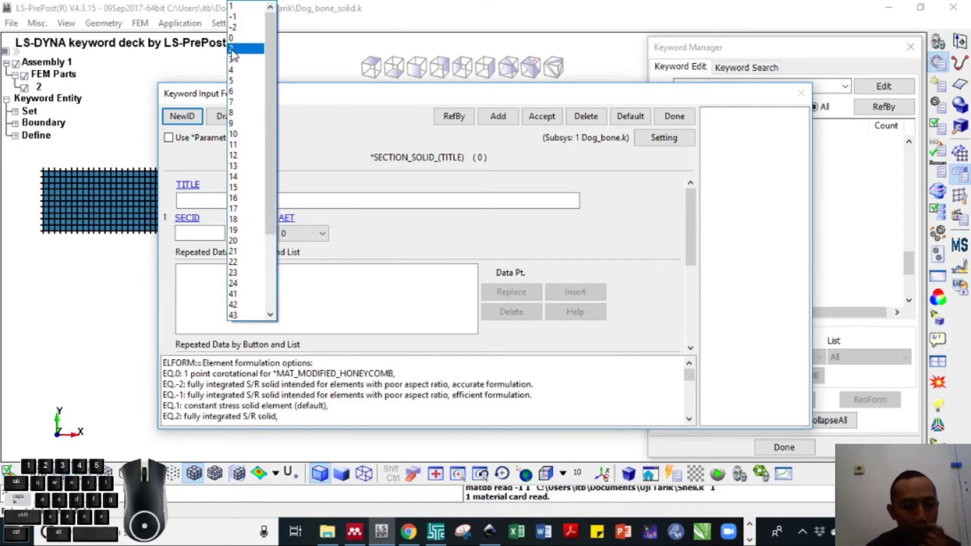
left_click(244, 53)
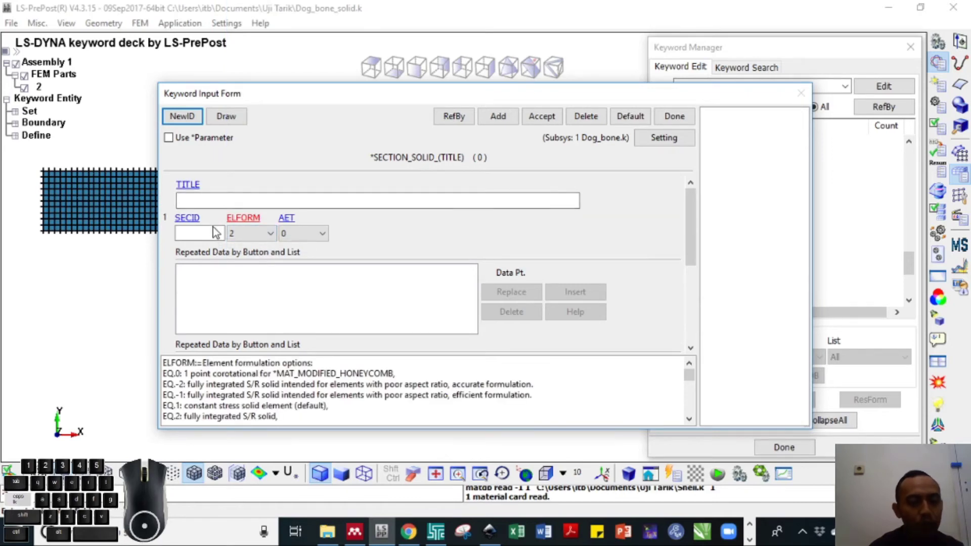
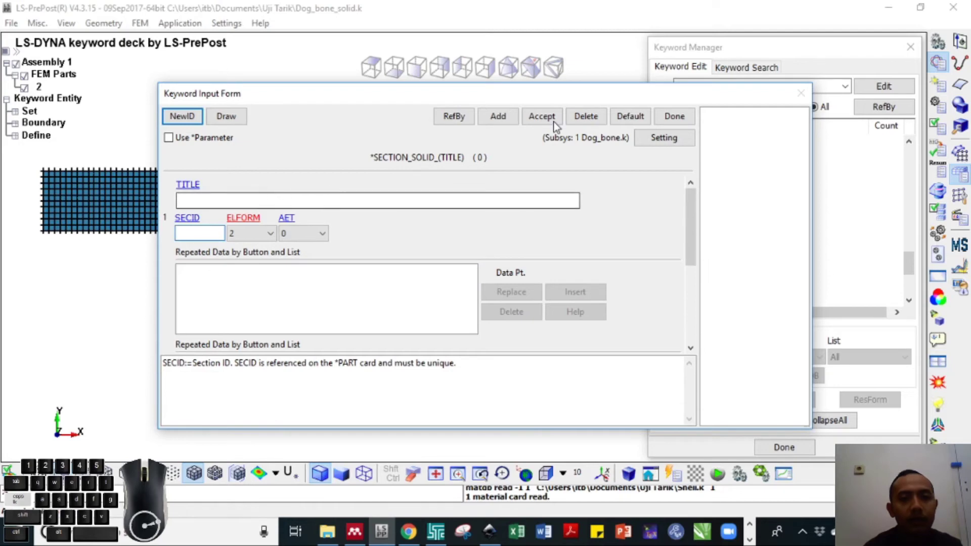
left_click(549, 123)
left_click(684, 119)
left_click(779, 108)
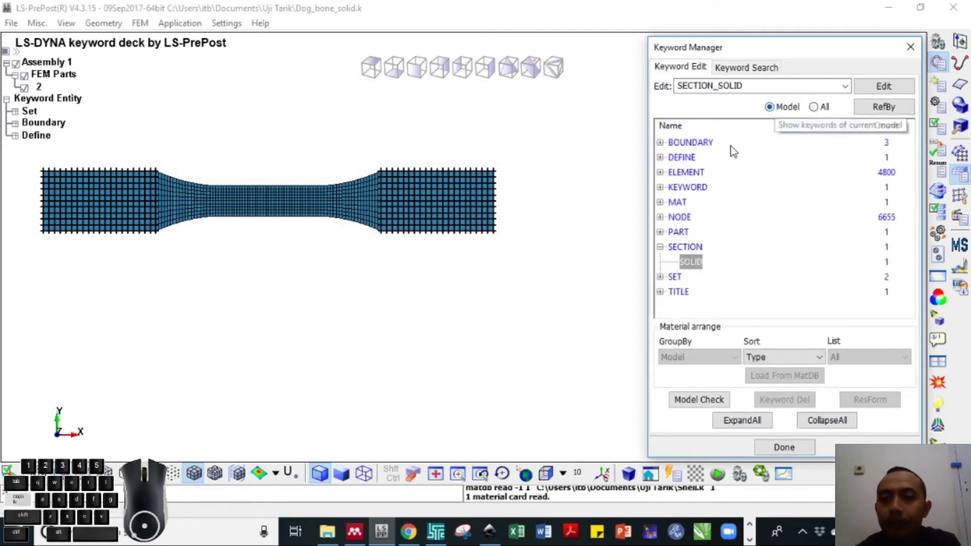
- Edit part 2, linking it to section 1 and material 1, and accept
left_click(664, 252)
left_click(661, 235)
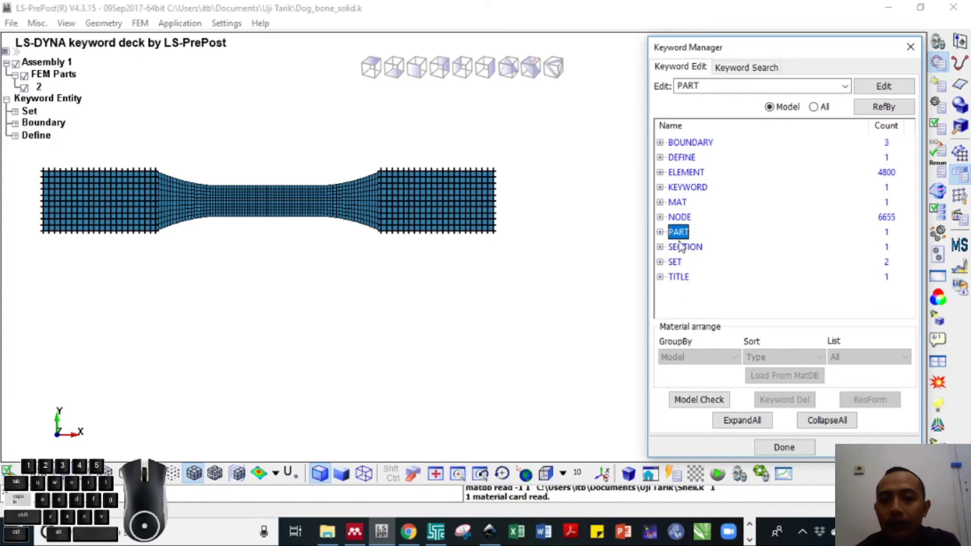
left_click(664, 234)
left_click(698, 251)
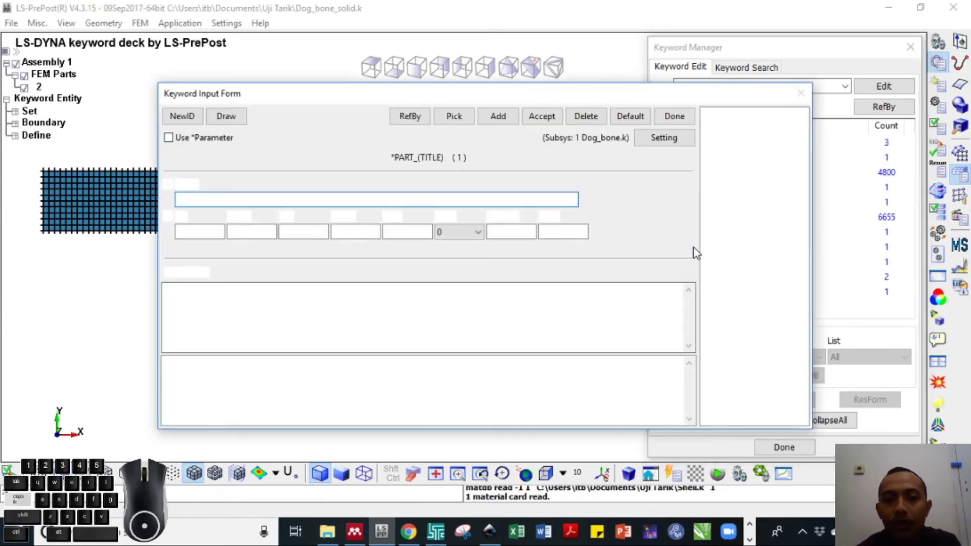
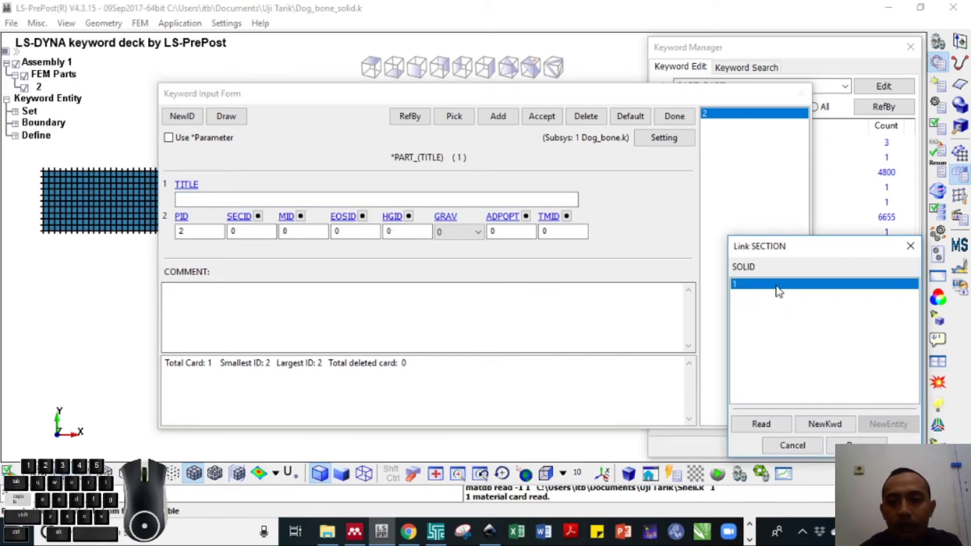
double_click(781, 286)
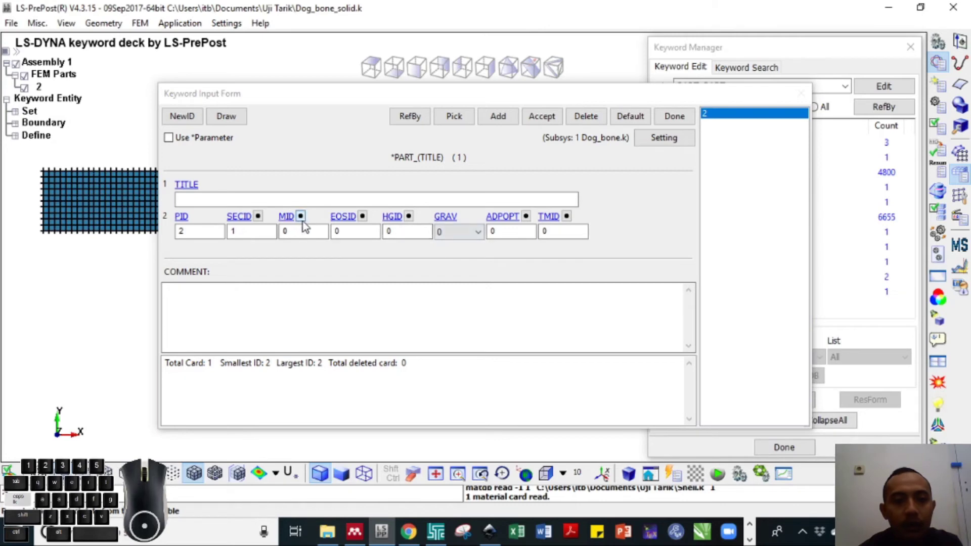
left_click(307, 221)
left_click(766, 284)
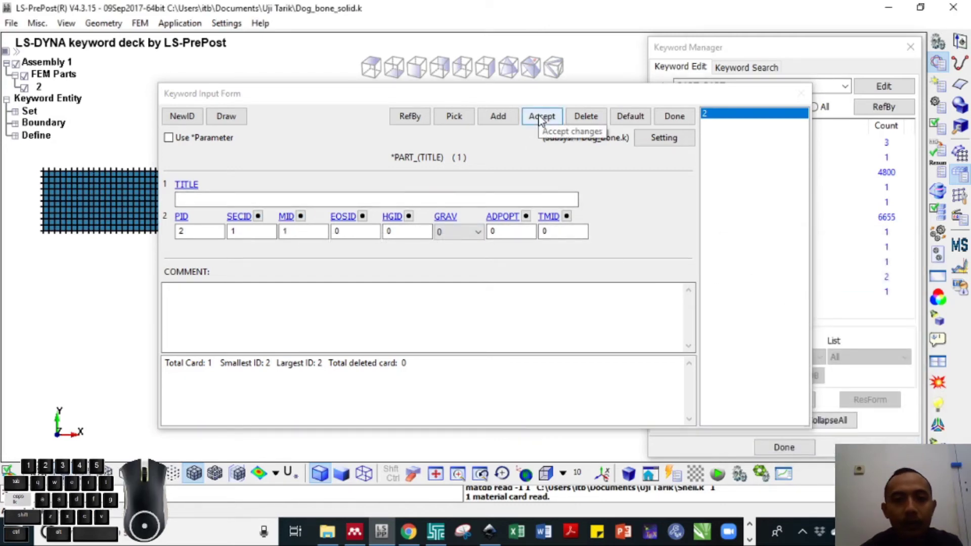
left_click(545, 121)
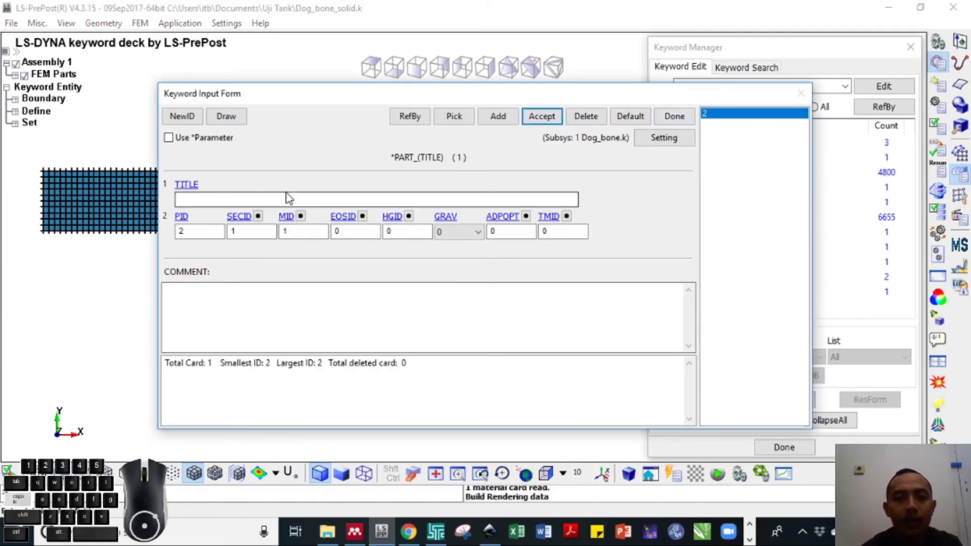
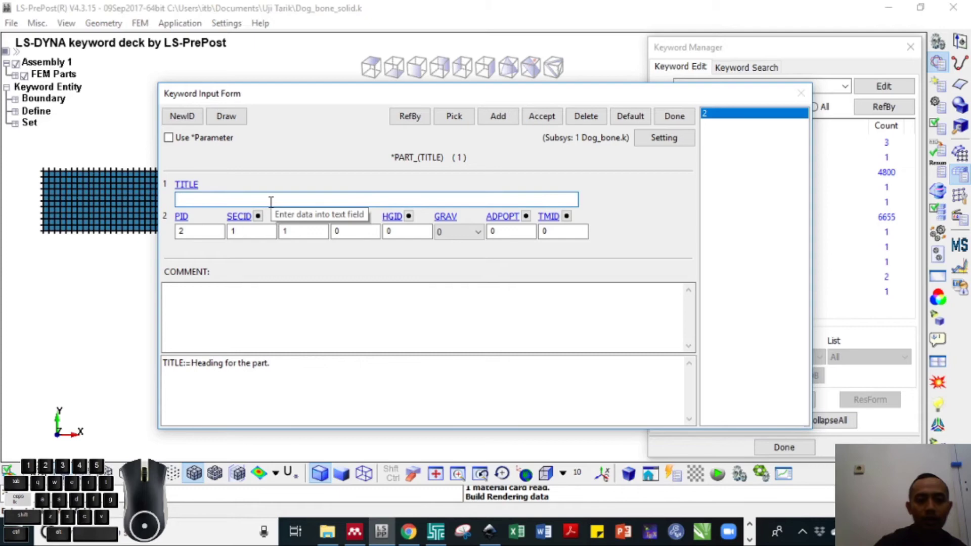
- Title the part 'Dog bone solid' and accept and close the PART card
key("shift+d")
key("g")
key("space")
key("e")
key("space")
key("s")
key("d")
left_click(566, 118)
left_click(680, 121)
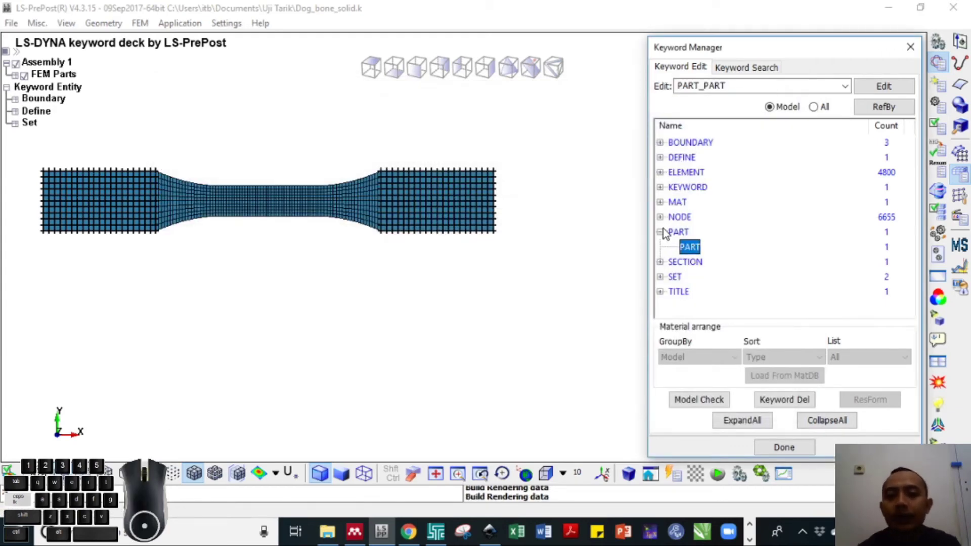
- Navigate the full keyword list to DATABASE and start the ASCII_OPTION card
left_click(667, 234)
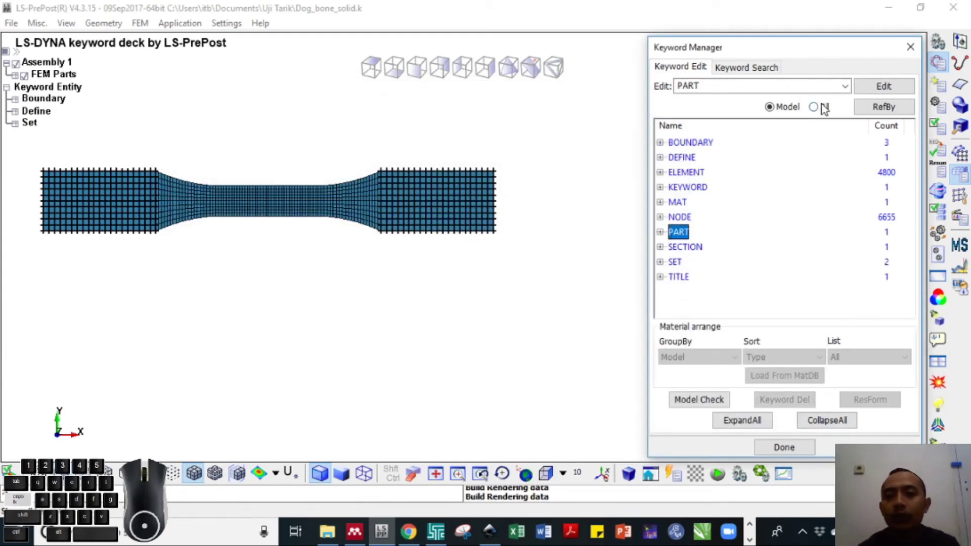
left_click(825, 107)
left_click(666, 146)
middle_click(688, 204)
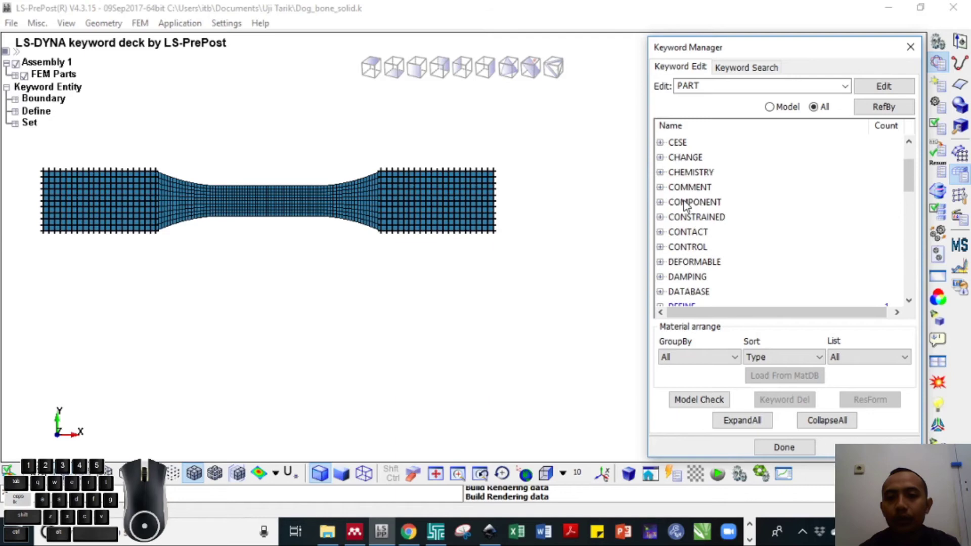
left_click(688, 205)
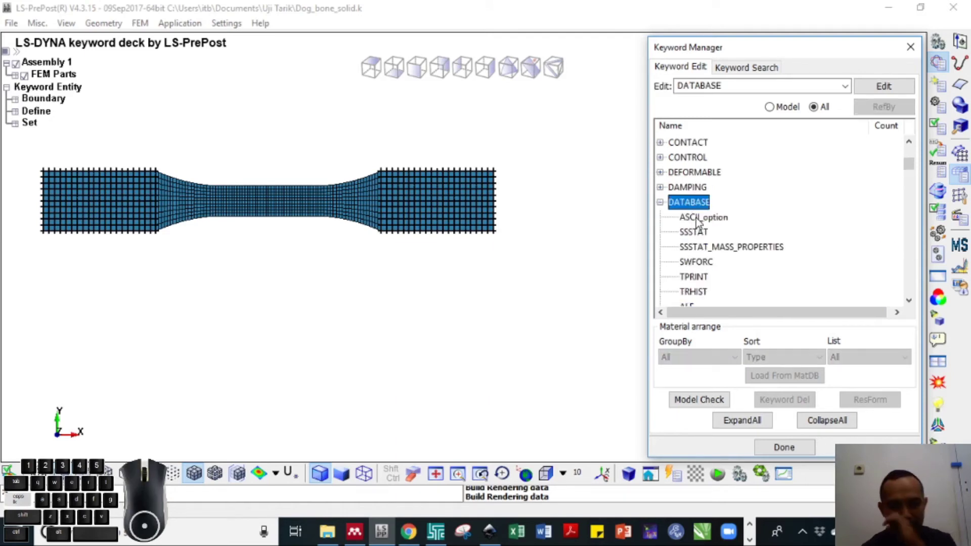
left_click(700, 220)
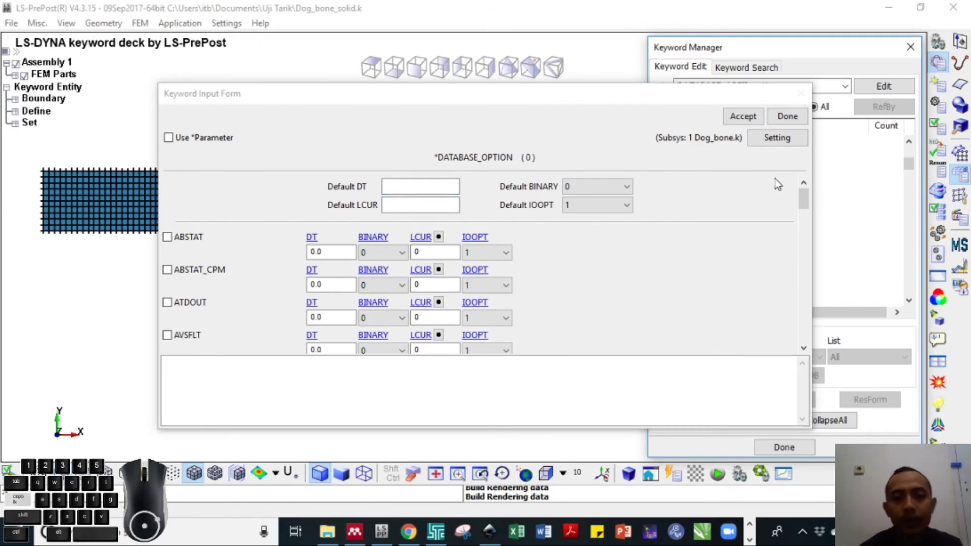
- Set the default output interval to 0.1 with SPCFORC requested and close the ASCII output form
left_click(408, 198)
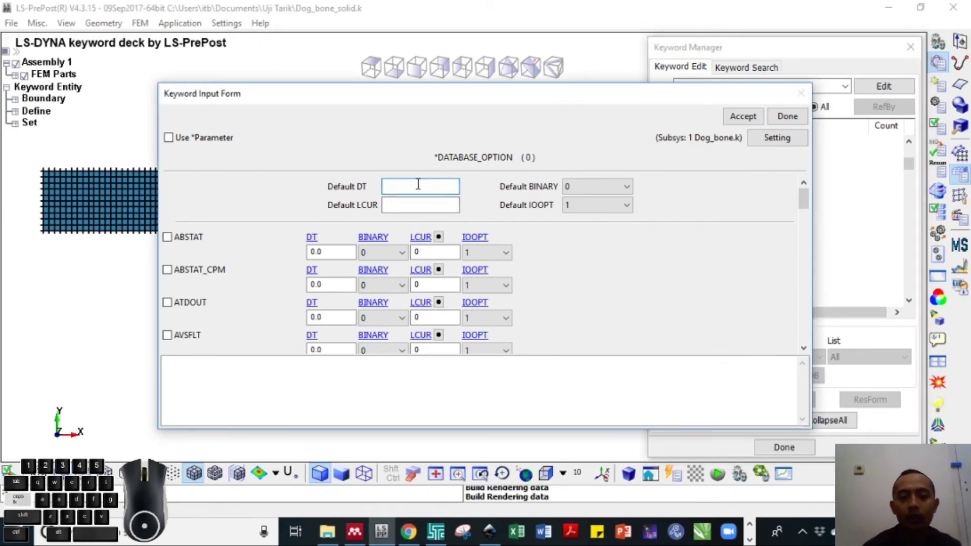
key("1")
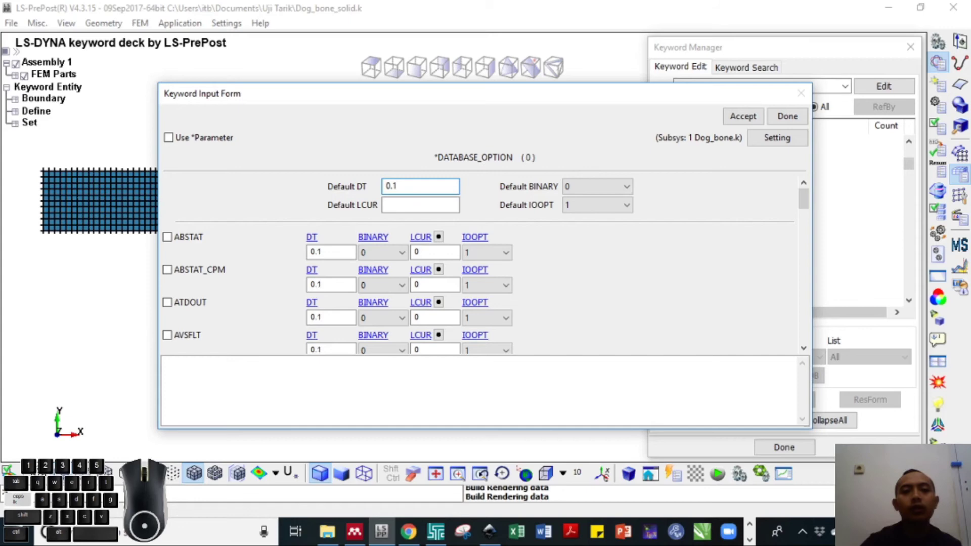
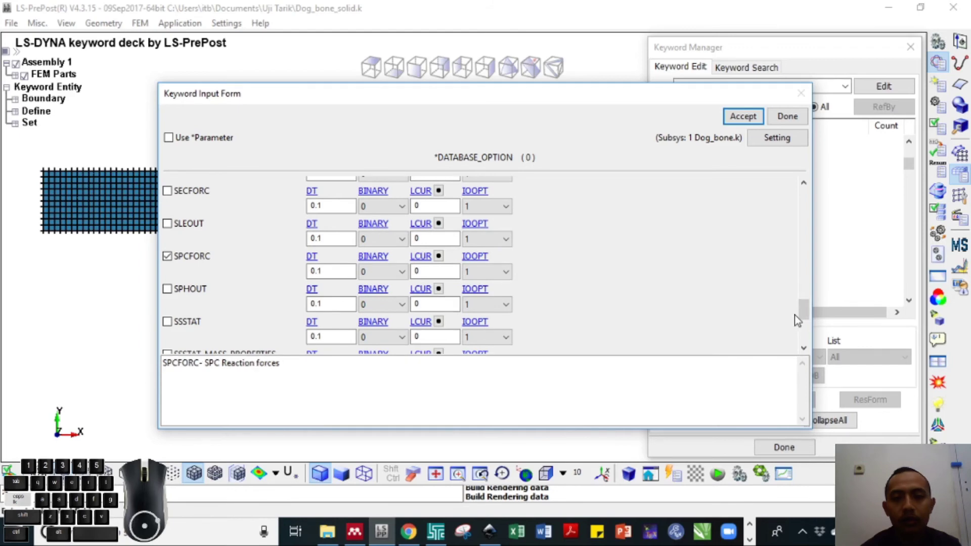
left_click_drag(806, 326, 764, 156)
middle_click(800, 118)
left_click(703, 262)
middle_click(702, 262)
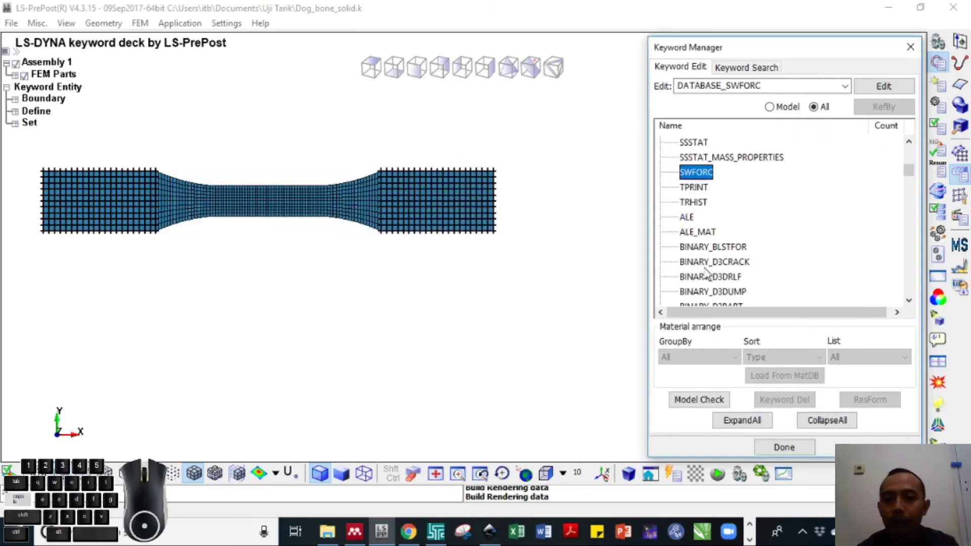
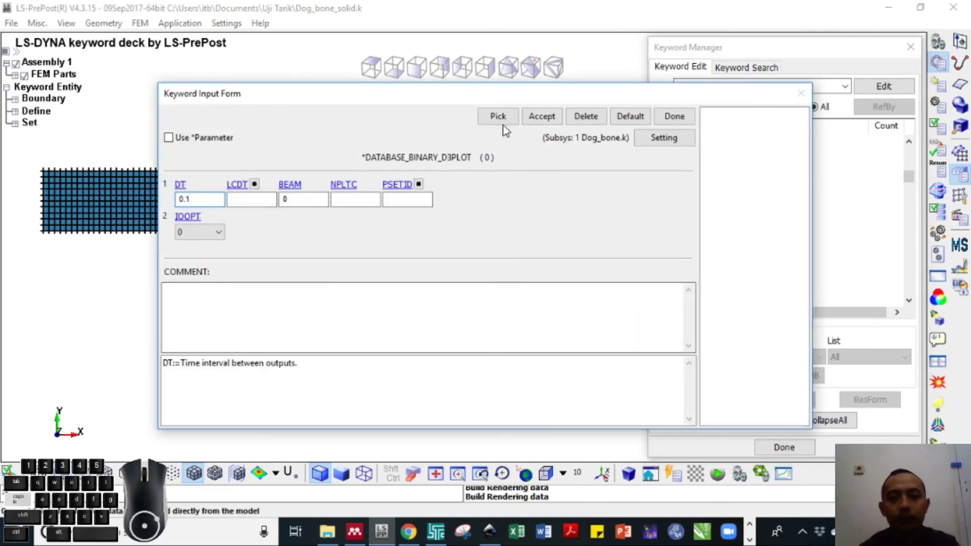
- Accept the BINARY_D3PLOT card with DT 0.1 and confirm it appears in the model keywords
left_click(556, 124)
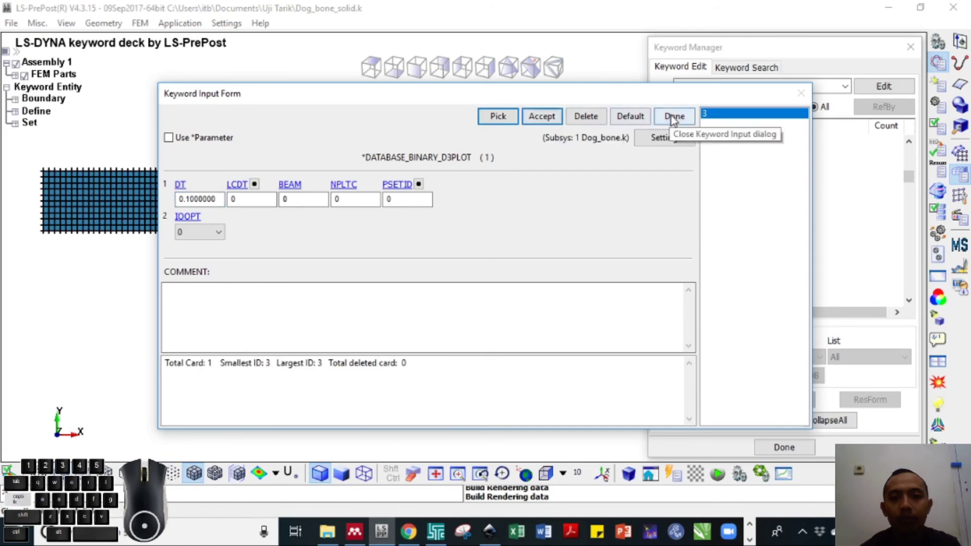
left_click(675, 119)
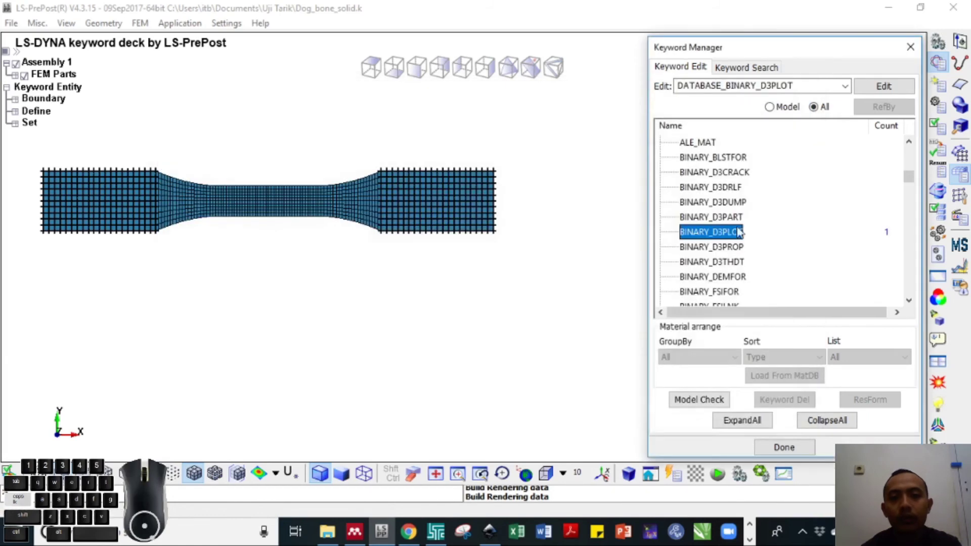
left_click(777, 108)
left_click(699, 170)
left_click(668, 162)
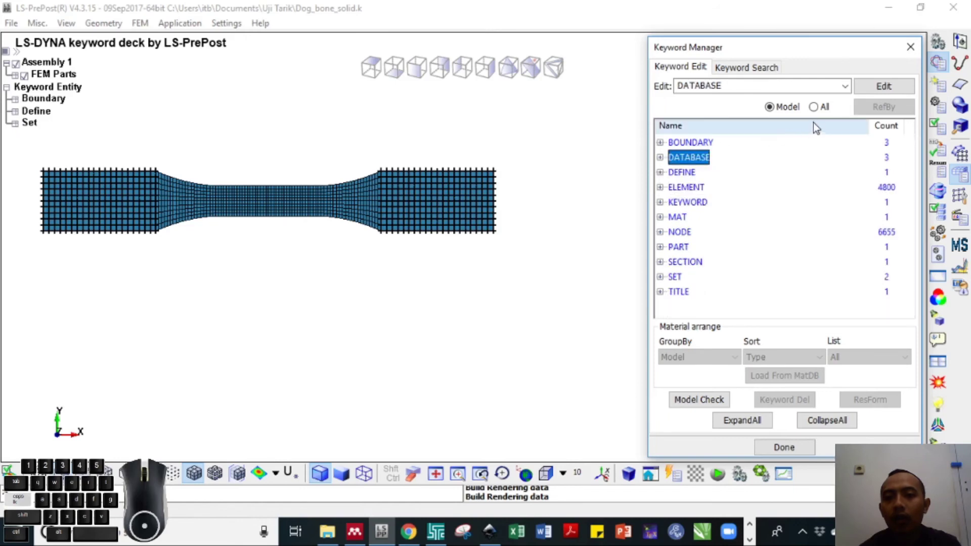
- Switch back to all keywords and expand the CONTROL keyword group
left_click(819, 110)
left_click(668, 146)
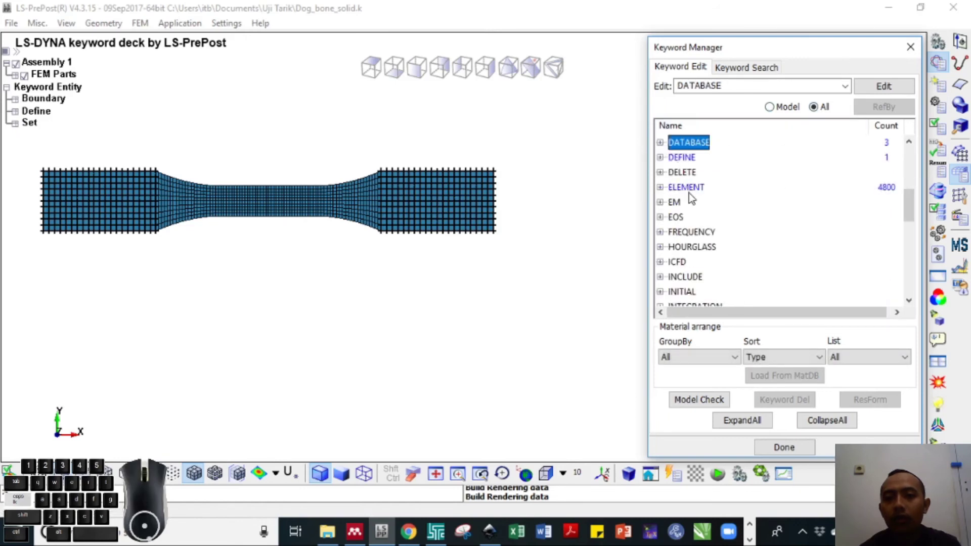
left_click(690, 219)
left_click(708, 264)
left_click_drag(708, 265, 708, 262)
- Add CONTROL_TIMESTEP with scale factor TSSFAC 0.9
middle_click(708, 261)
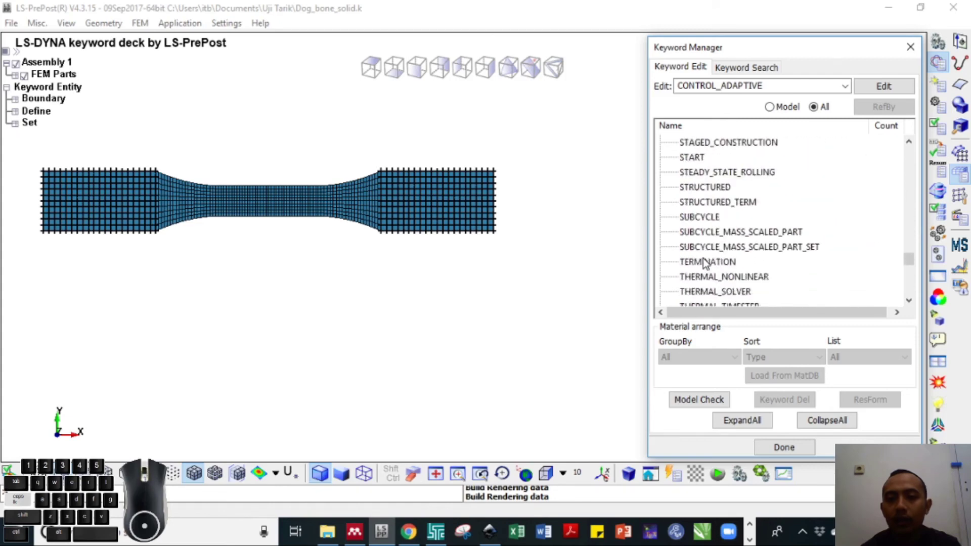
left_click(708, 235)
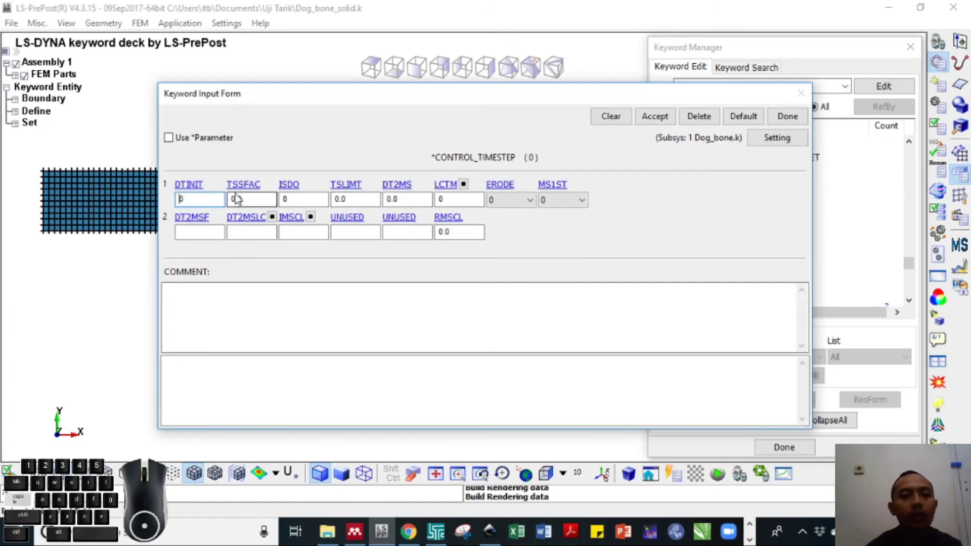
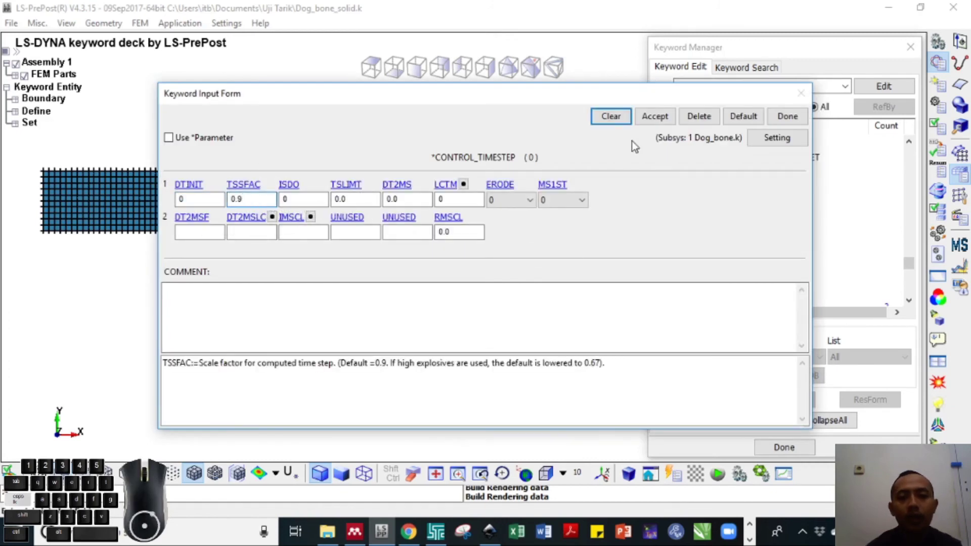
left_click(653, 124)
left_click(791, 119)
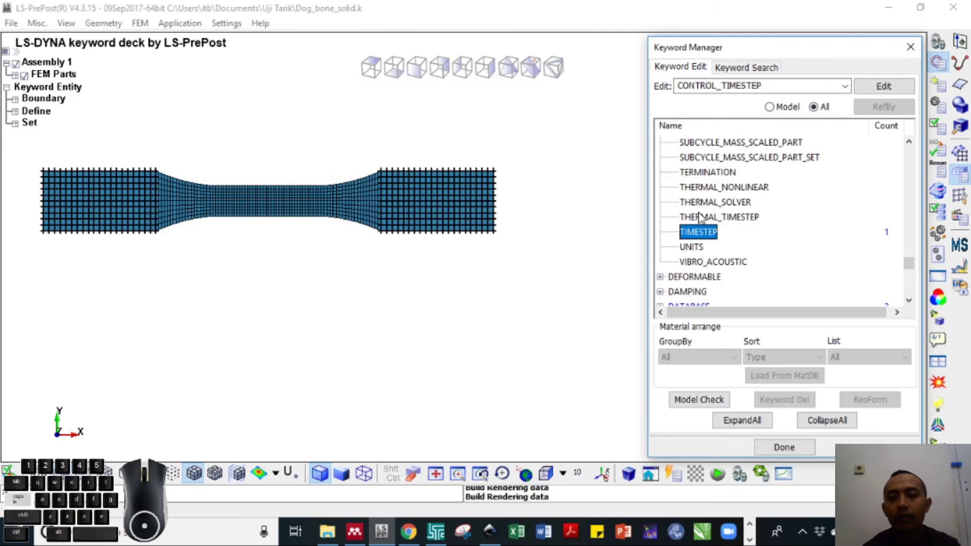
- Add CONTROL_TERMINATION with ENDTIM 30 and check both cards in the model keyword list
double_click(720, 176)
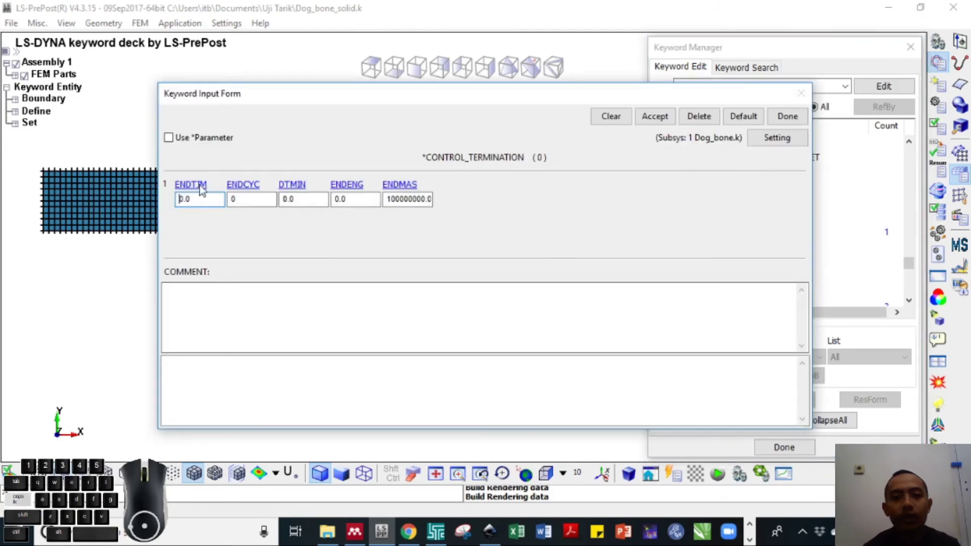
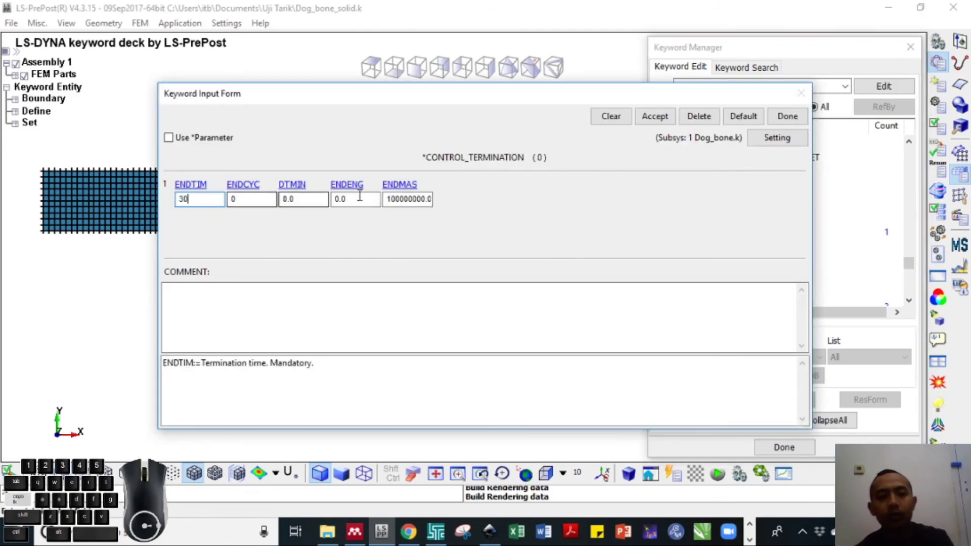
left_click(666, 120)
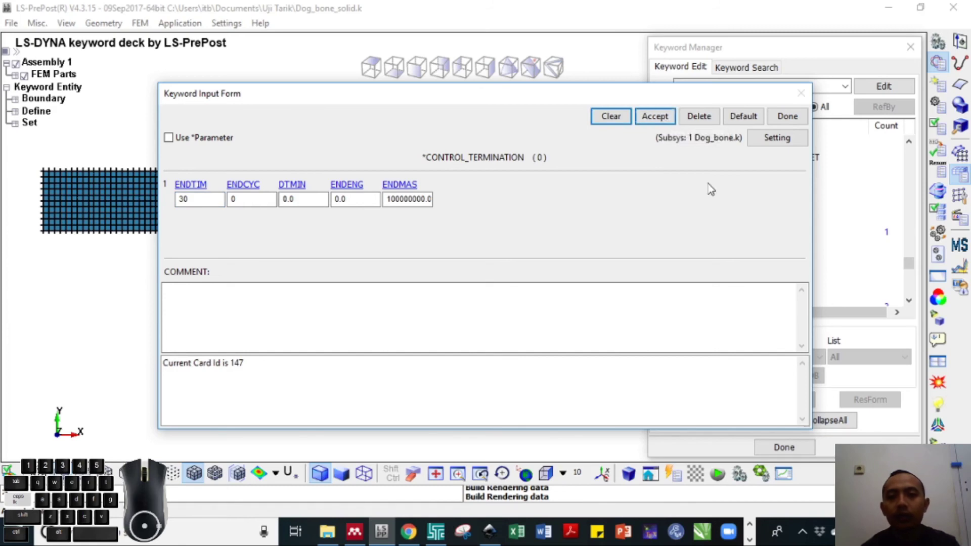
left_click(782, 118)
left_click(727, 209)
left_click(783, 114)
left_click(667, 145)
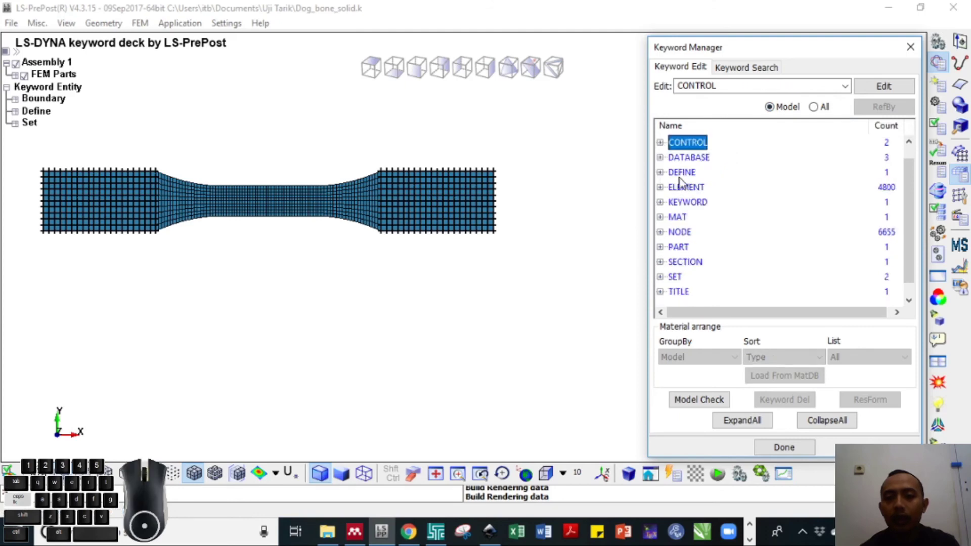
- Close the Keyword Manager, save the deck to Dog_bone_solid.k and show the model isometrically
left_click(684, 184)
left_click_drag(707, 218, 782, 271)
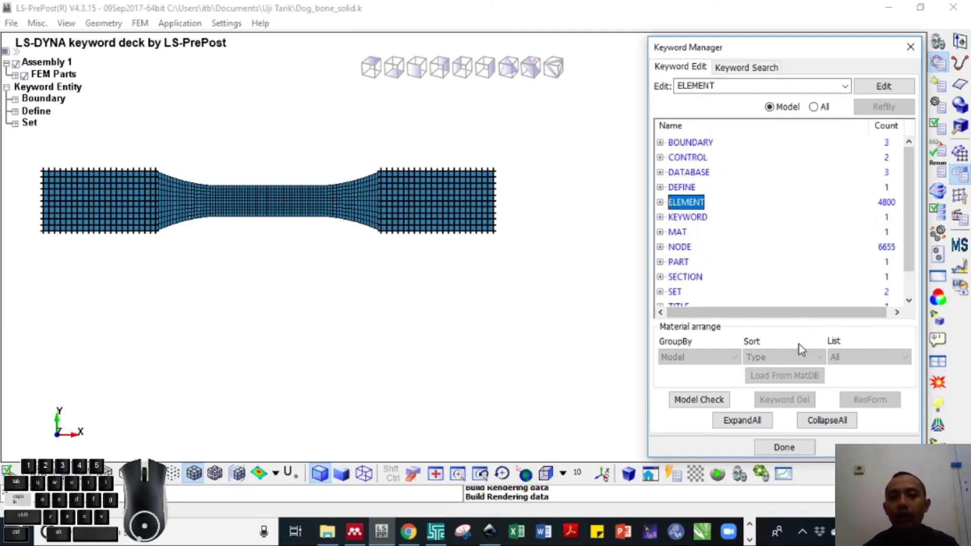
left_click(786, 452)
left_click(643, 278)
key("ctrl+s")
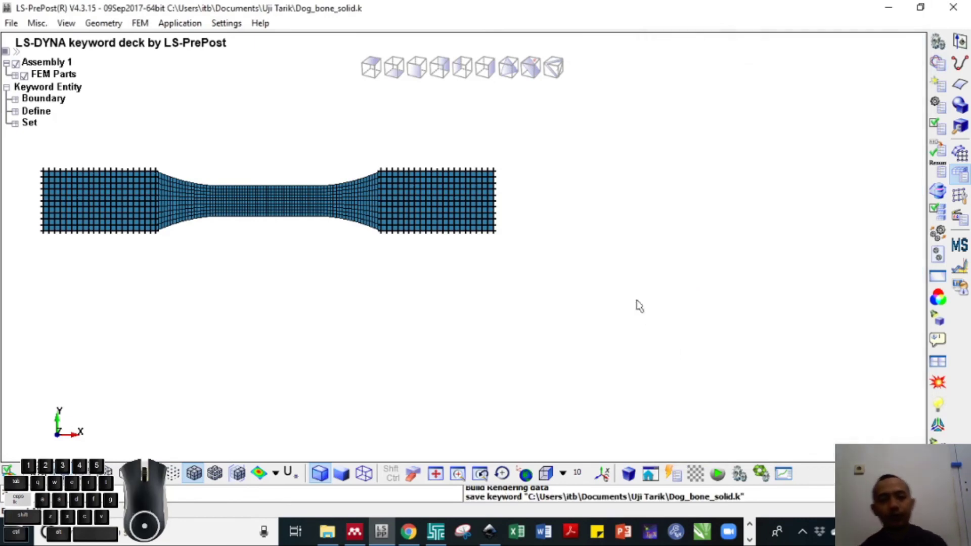
left_click(512, 69)
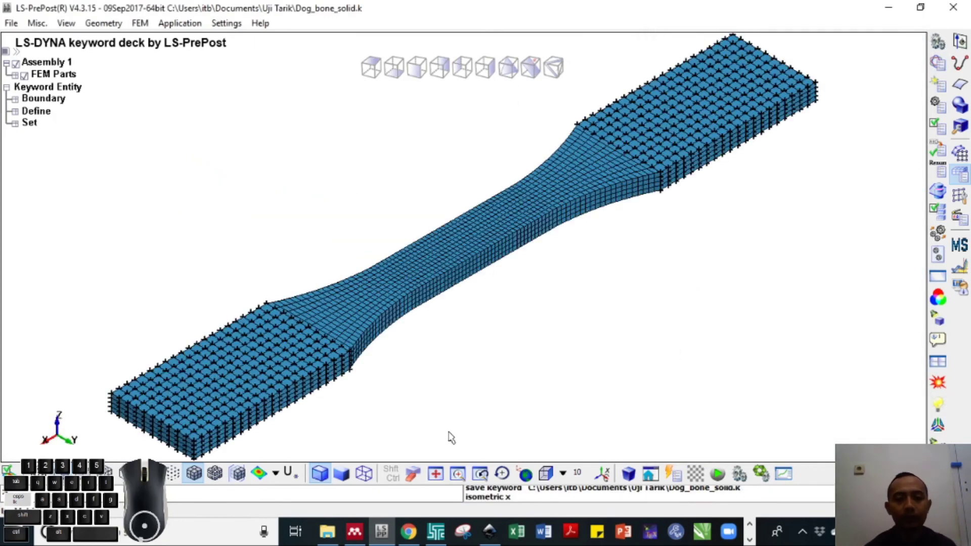